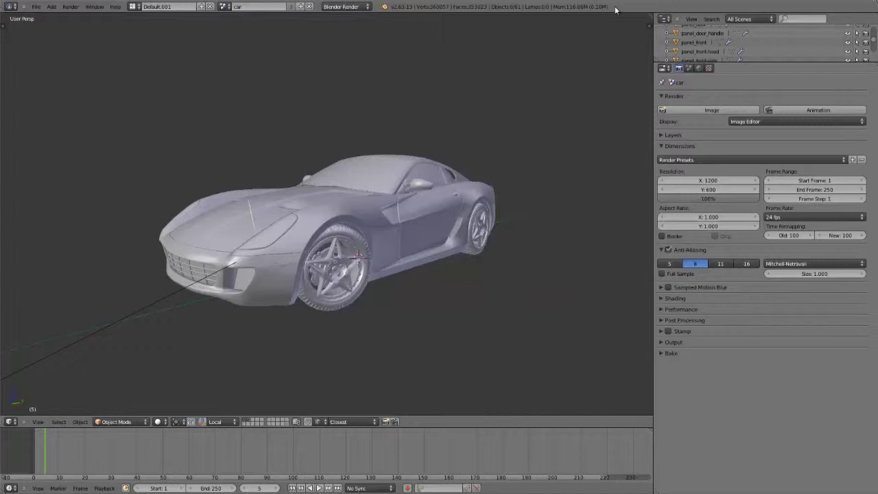
Switch the render engine toward Cycles from the top header dropdown.
click(617, 9)
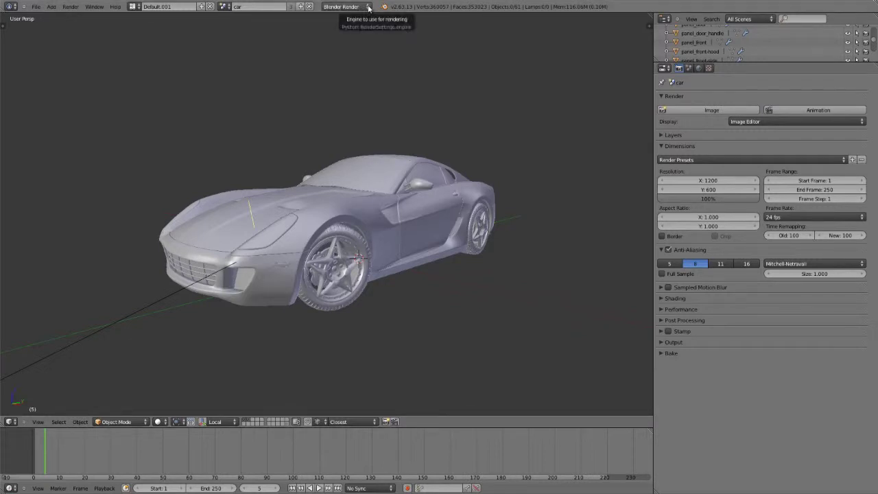
Bring up the User Preferences window on the System settings after orbiting the car.
click(371, 8)
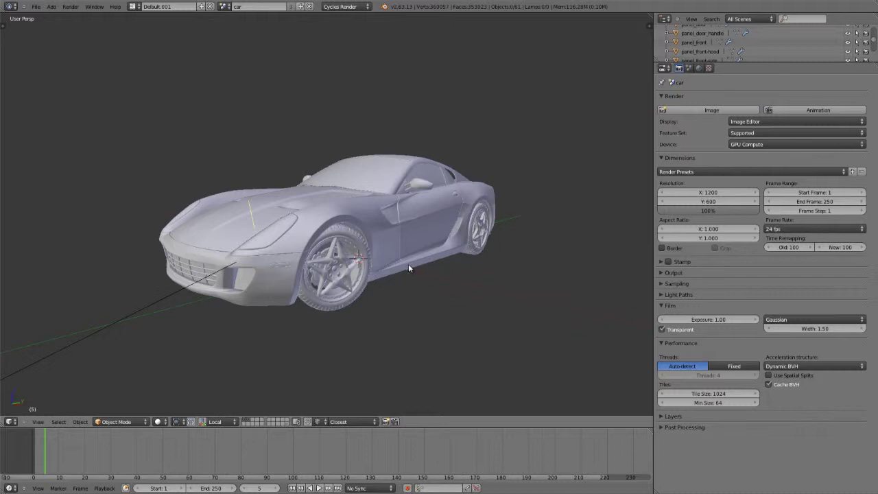
middle_click(162, 421)
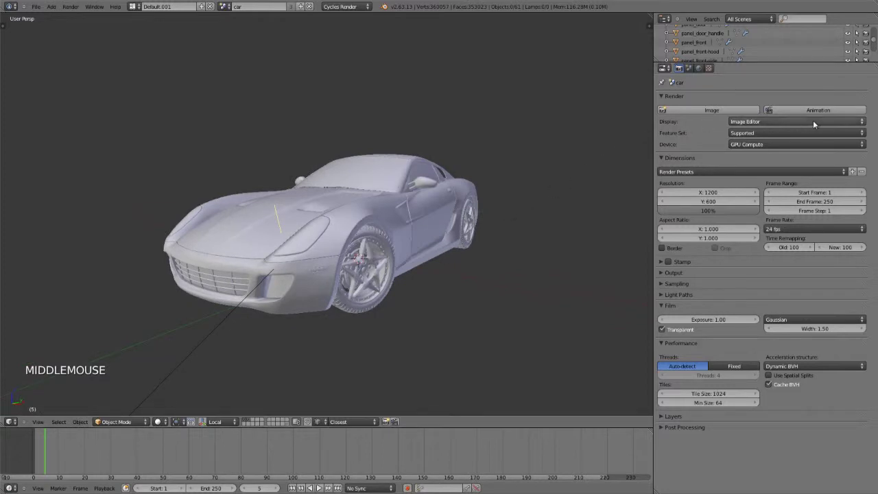
click(746, 144)
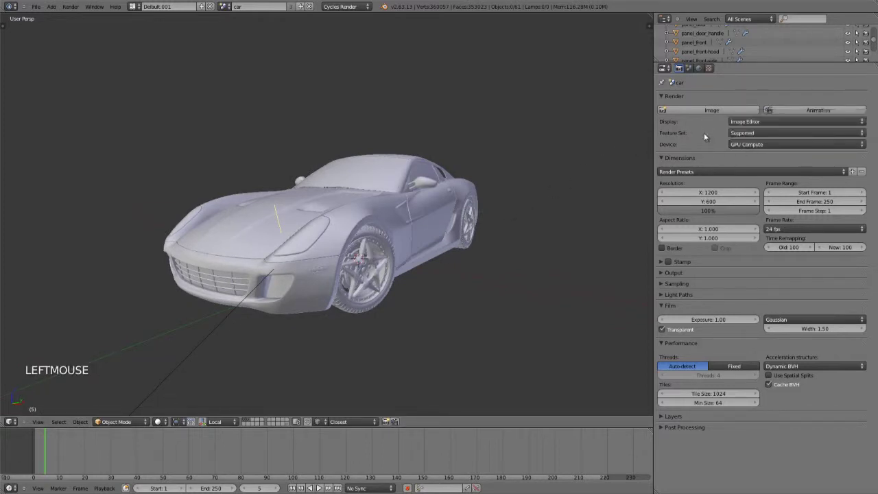
Leave the User Preferences window and return to the car scene.
click(41, 6)
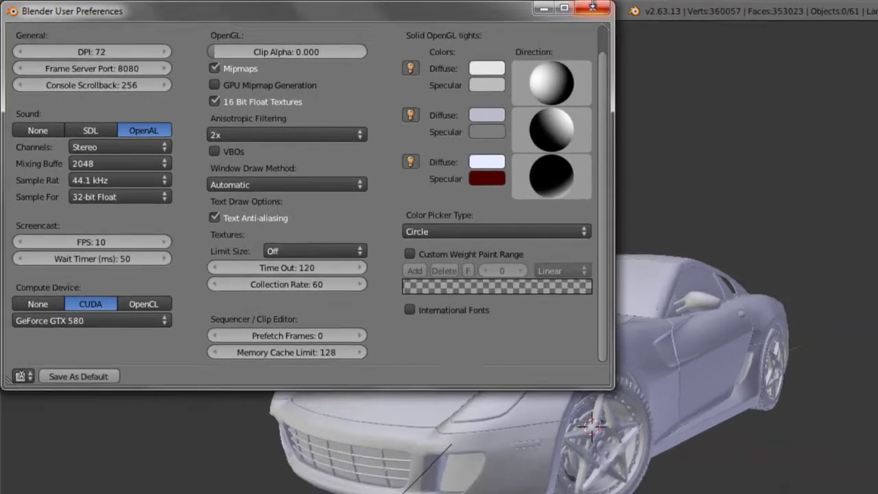
Preview the car as a live Cycles render in the viewport, orbiting and zooming while it refines.
click(371, 7)
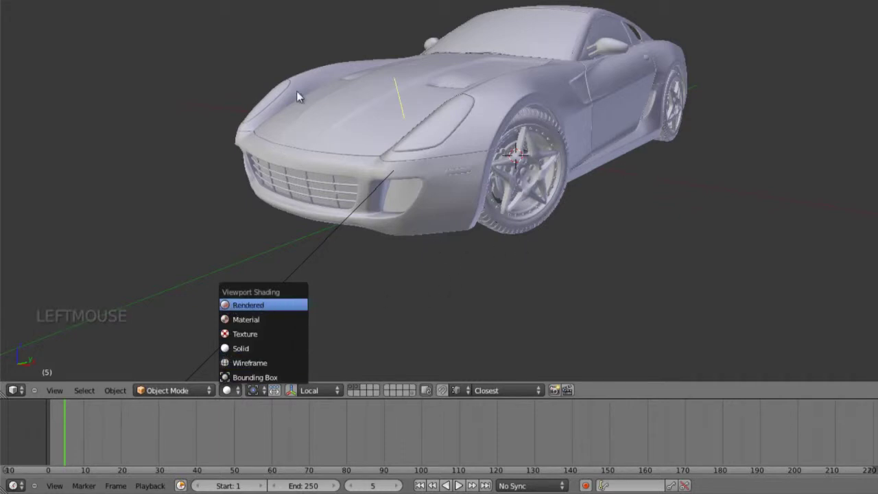
click(462, 252)
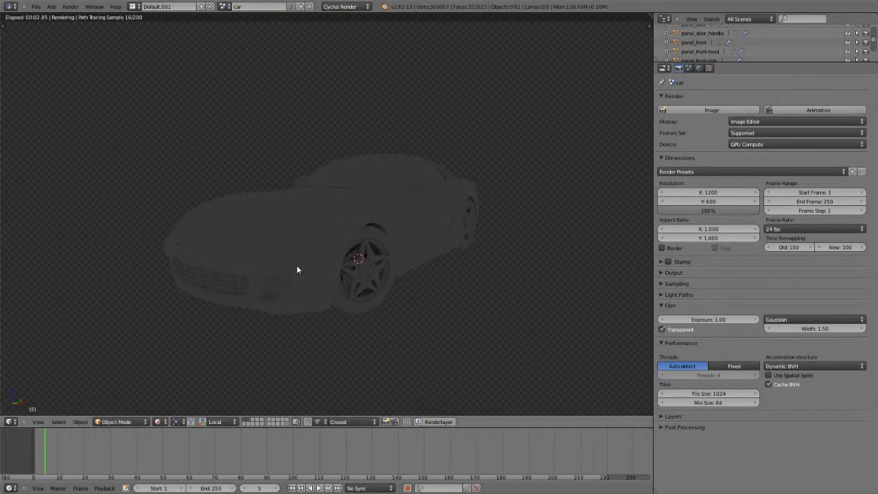
middle_click(266, 296)
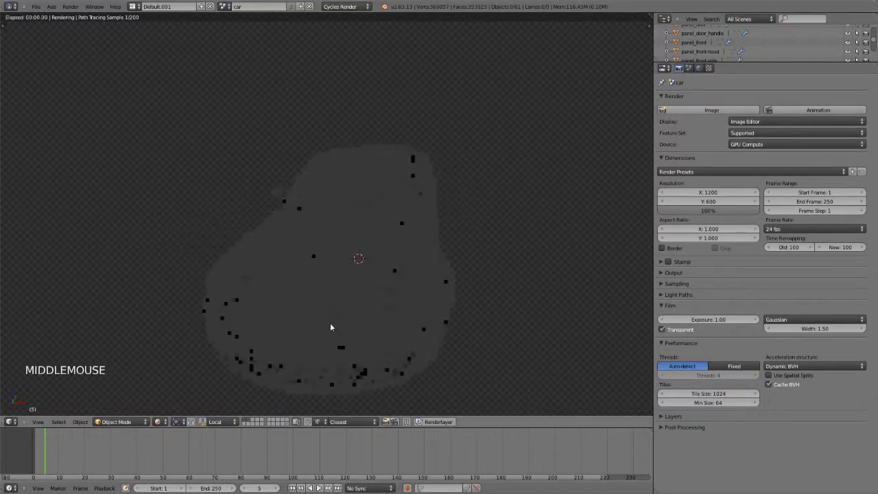
middle_click(411, 283)
middle_click(307, 238)
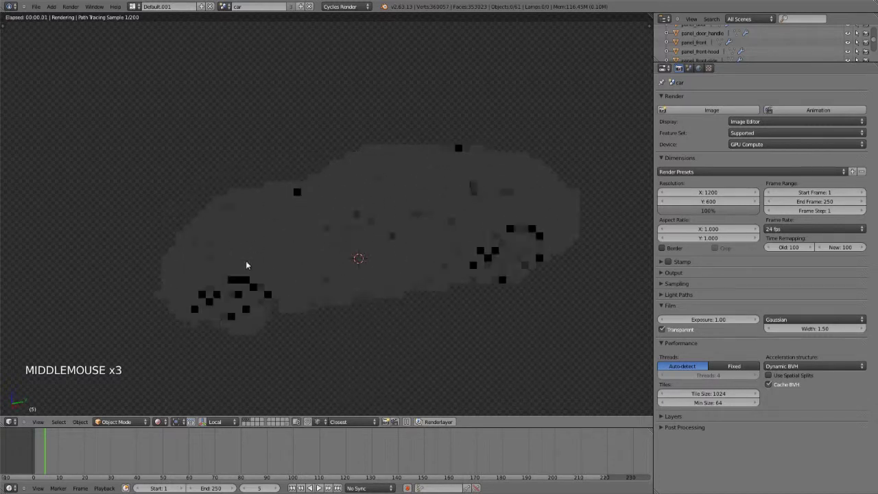
middle_click(207, 263)
scroll(up, 3)
scroll(up, 3)
middle_click(258, 276)
middle_click(408, 217)
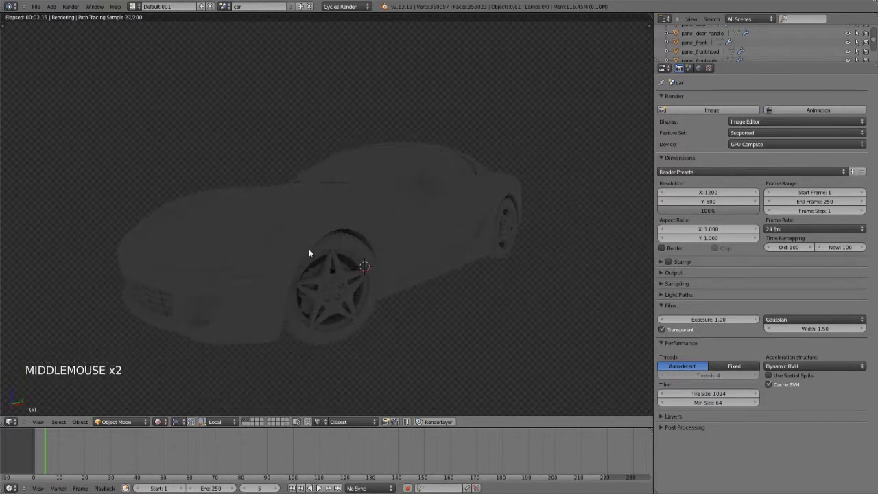
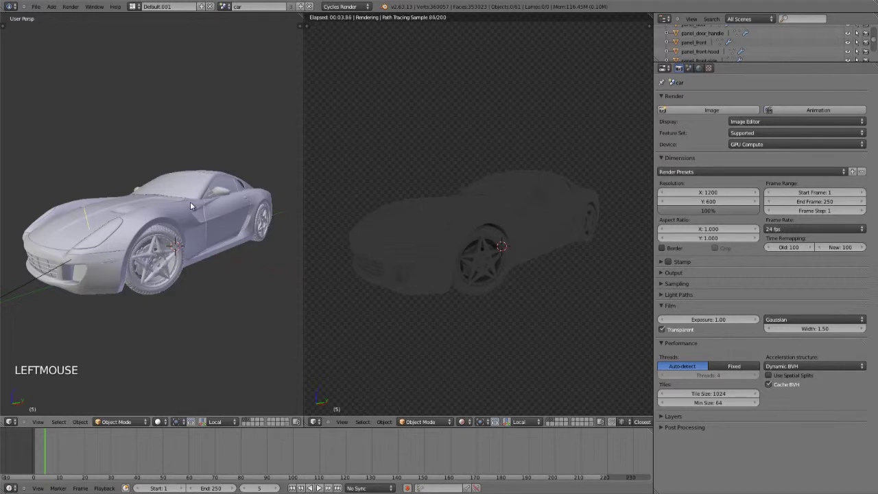
Add a Sun lamp to the scene via Shift+A so it lights the car.
scroll(down, 3)
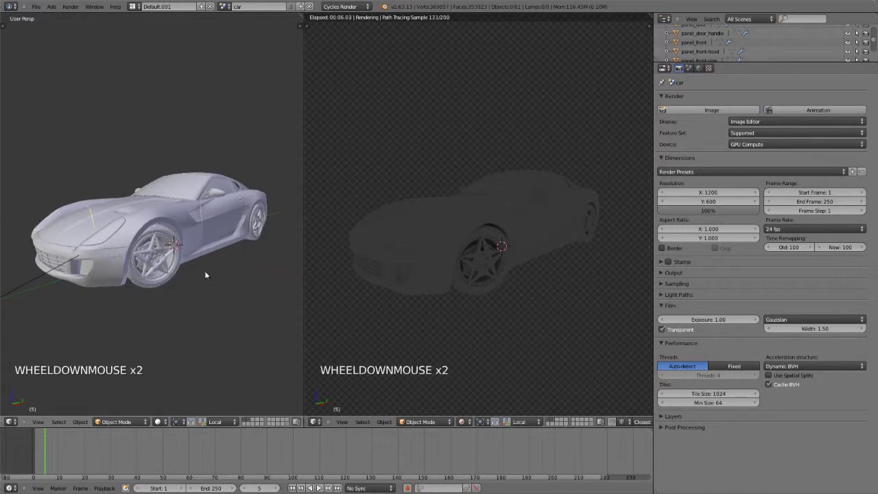
key(shift+a)
scroll(down, 3)
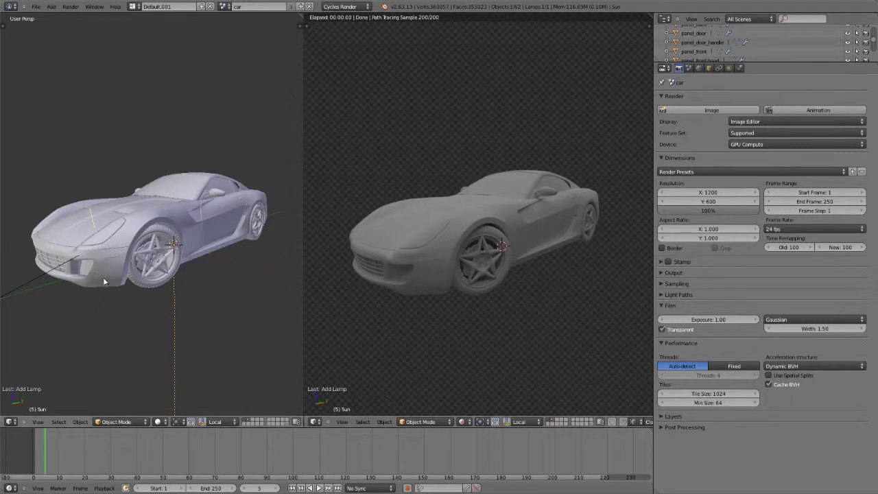
View the car from the front in orthographic mode and give the sun a first rotation.
key(KP_1)
key(KP_1)
key(KP_5)
scroll(down, 3)
middle_click(161, 261)
scroll(down, 3)
middle_click(209, 263)
middle_click(257, 302)
scroll(down, 3)
scroll(down, 3)
key(r)
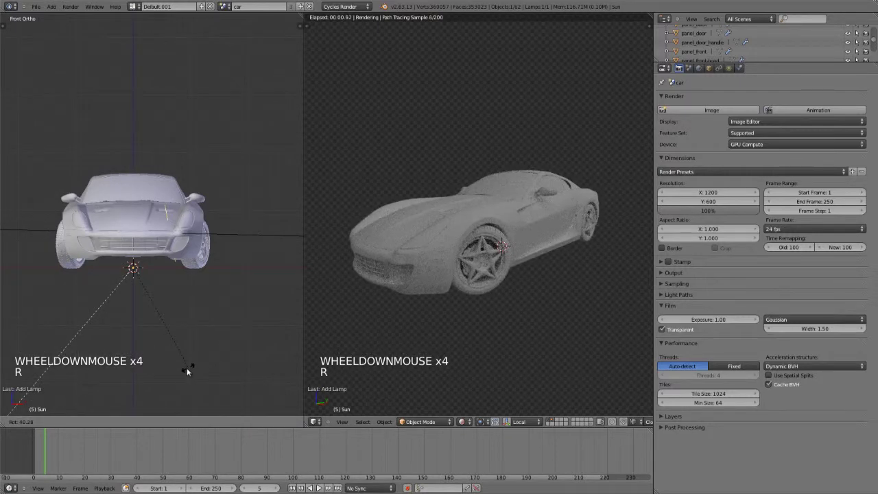
click(191, 363)
From the top view, select the sun lamp and rotate it to a new angle over the car.
key(KP_7)
middle_click(212, 325)
middle_click(259, 259)
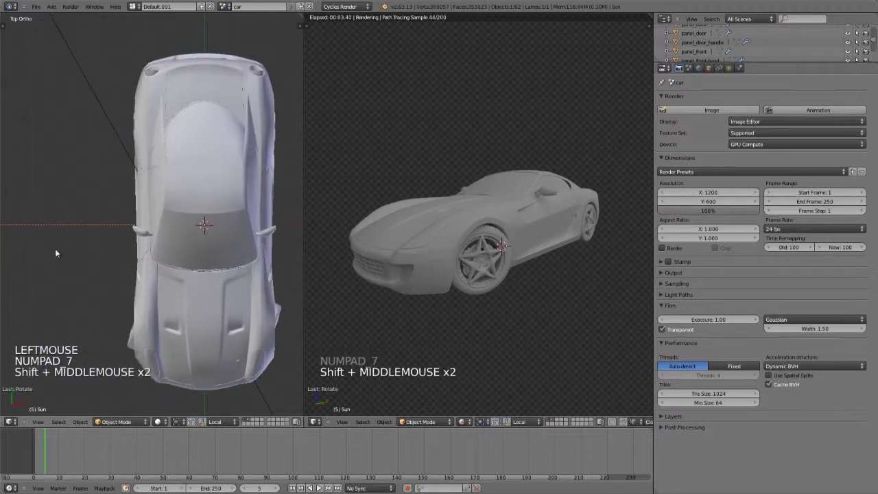
key(r)
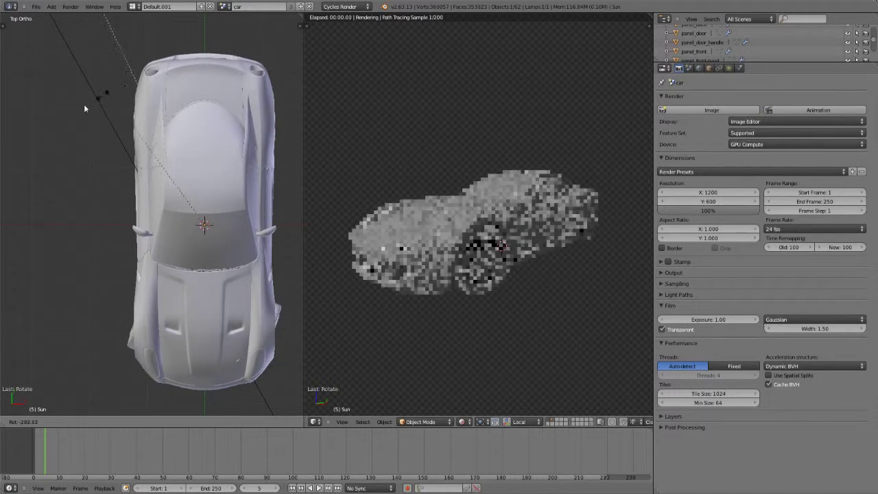
right_click(131, 241)
middle_click(136, 240)
key(r)
click(125, 285)
middle_click(127, 256)
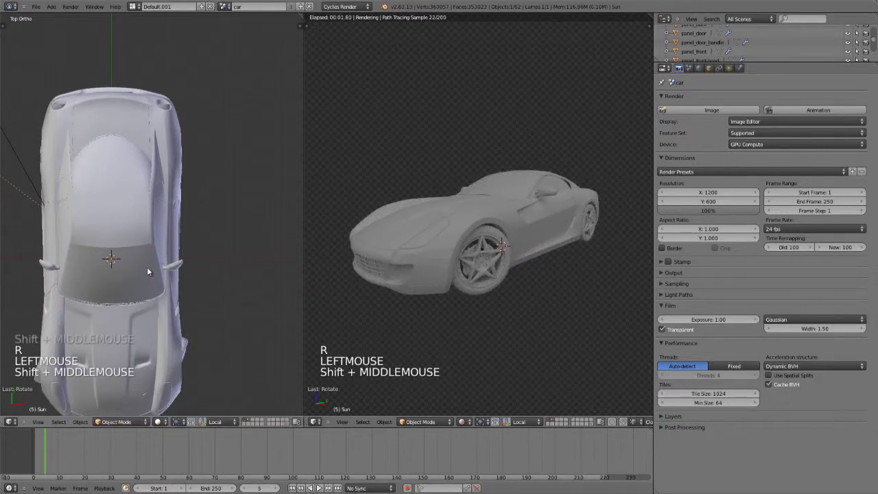
scroll(down, 3)
Add a plane mesh, scale it up into a large ground floor and check it under the car in front view.
key(shift+a)
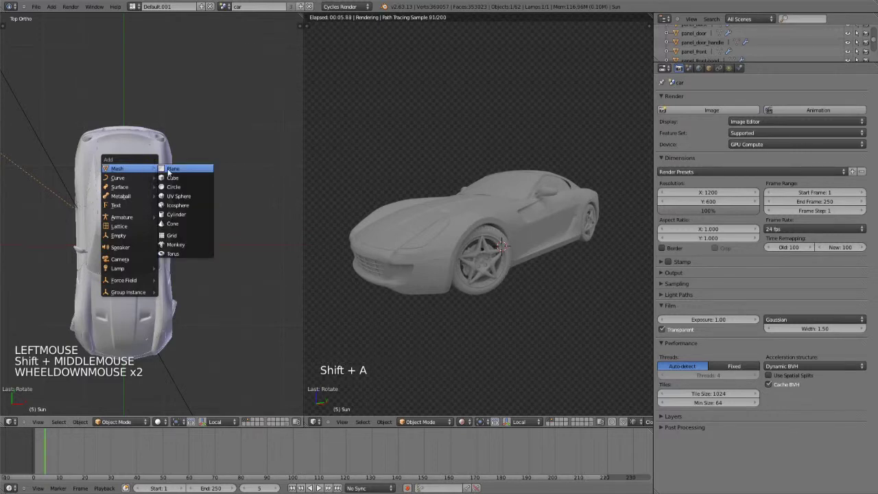
key(shift+a)
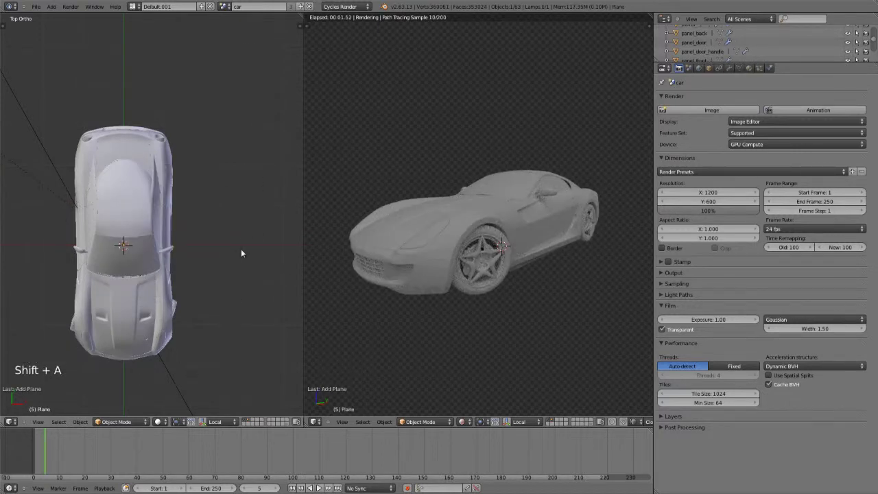
key(s)
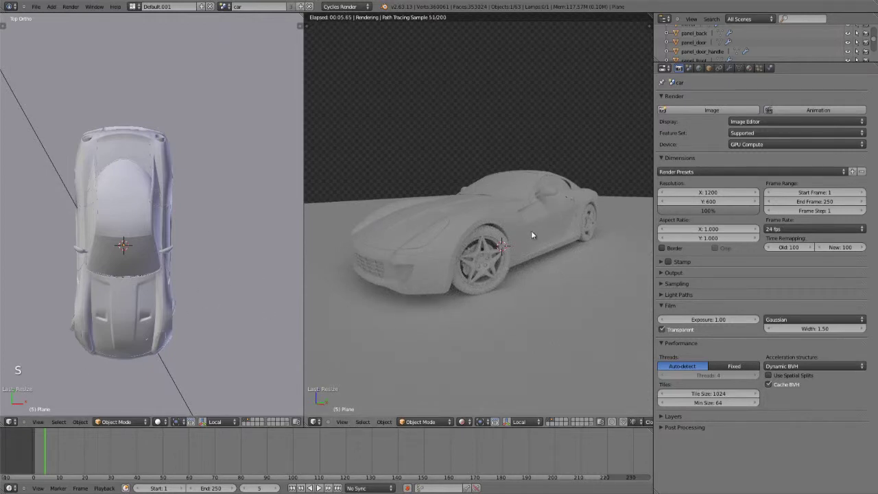
scroll(up, 3)
key(KP_1)
key(KP_1)
scroll(up, 3)
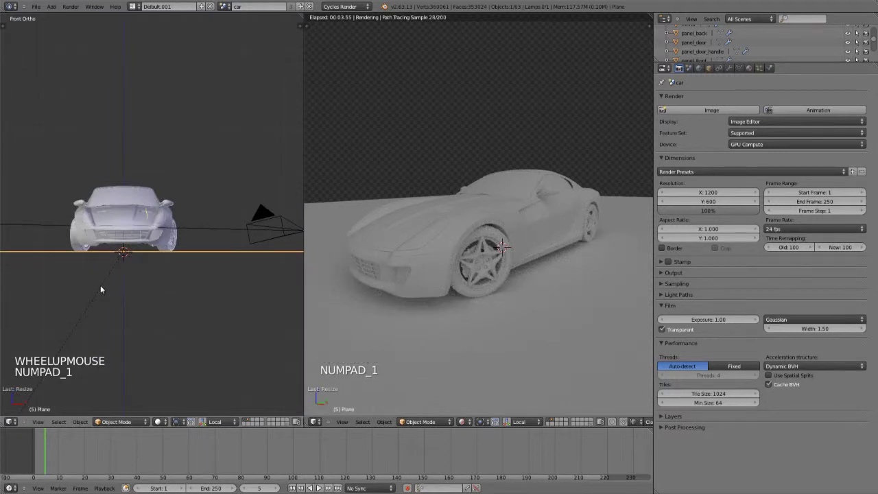
right_click(104, 288)
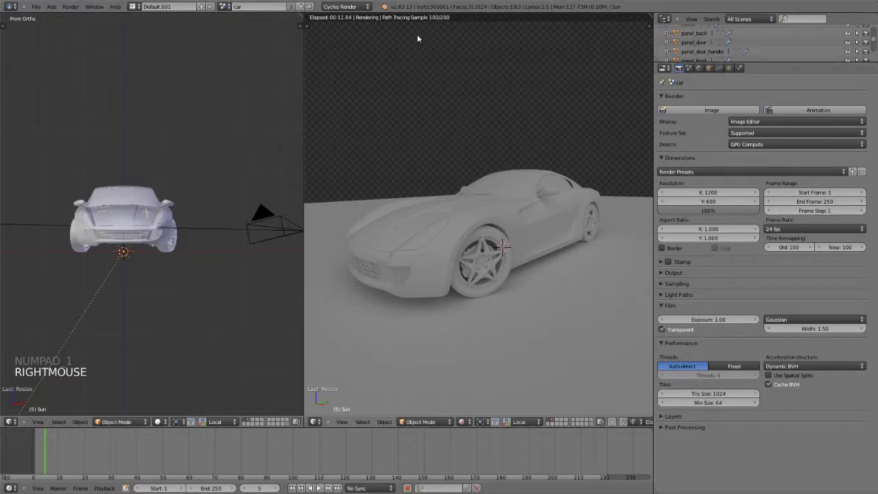
click(664, 282)
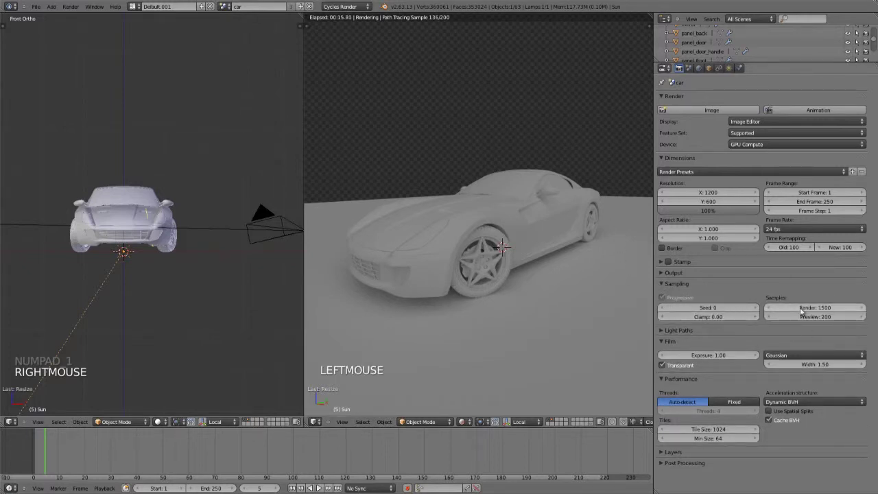
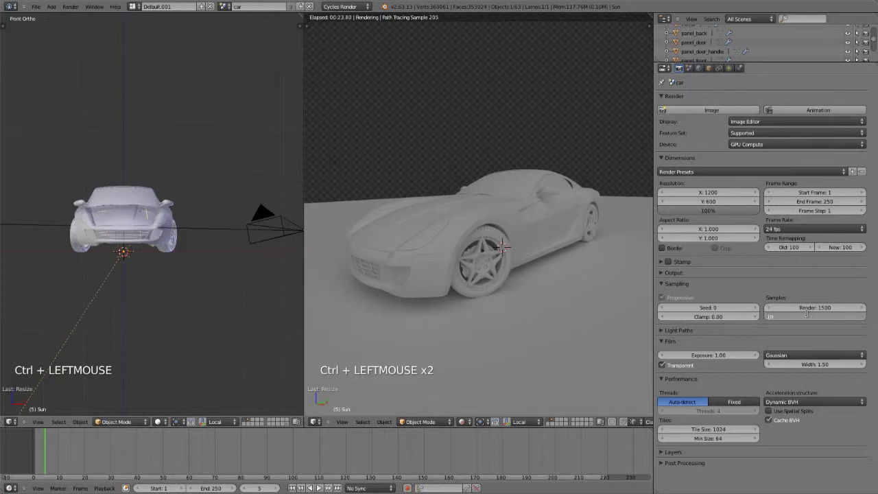
click(811, 322)
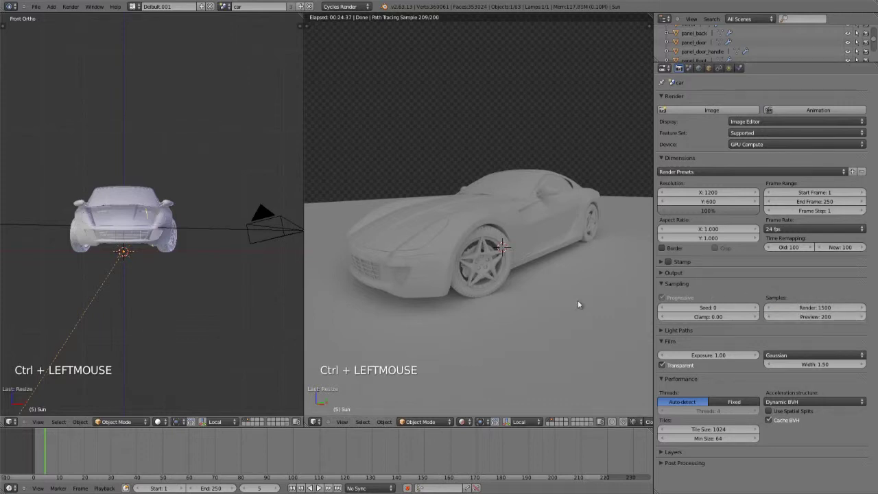
scroll(up, 3)
scroll(down, 3)
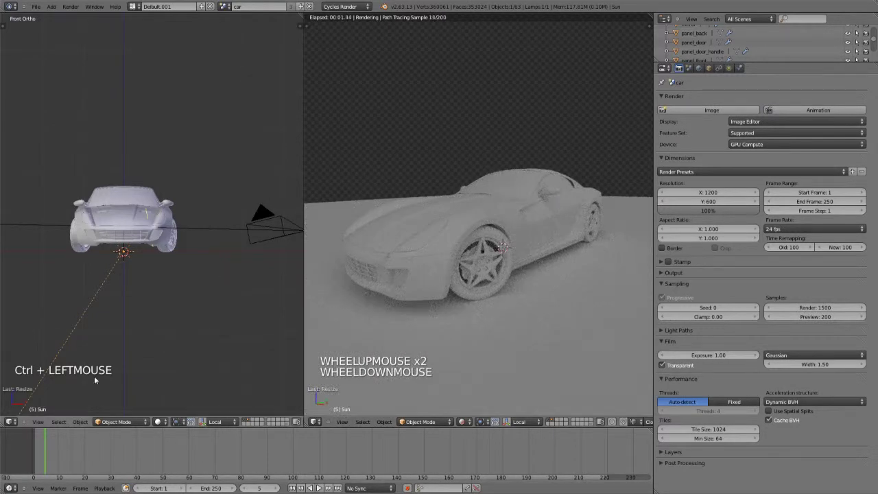
scroll(down, 3)
click(337, 427)
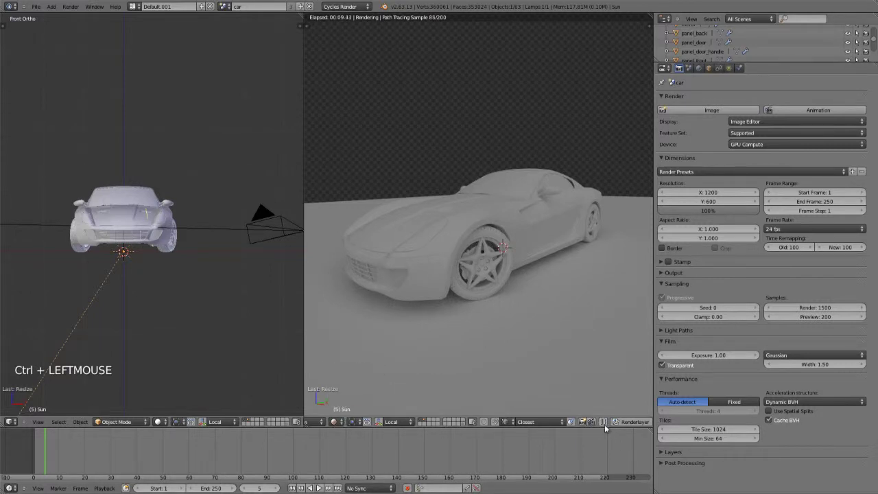
scroll(down, 3)
scroll(up, 3)
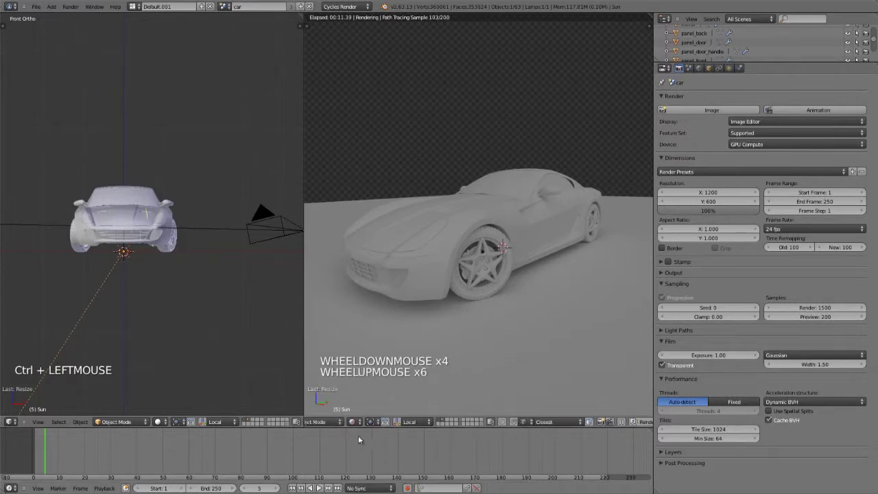
scroll(up, 3)
scroll(down, 3)
scroll(down, 3)
scroll(up, 3)
middle_click(320, 487)
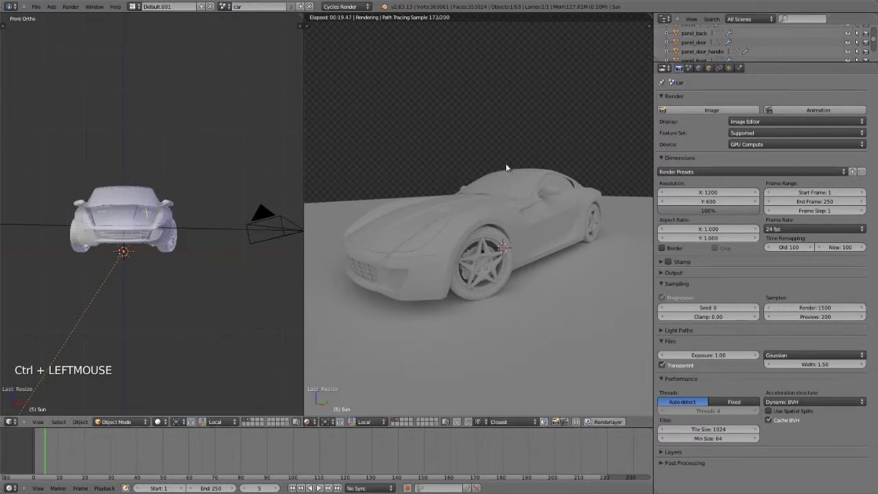
Show the Sun lamp's object data settings with its emission at strength 1.0.
click(320, 486)
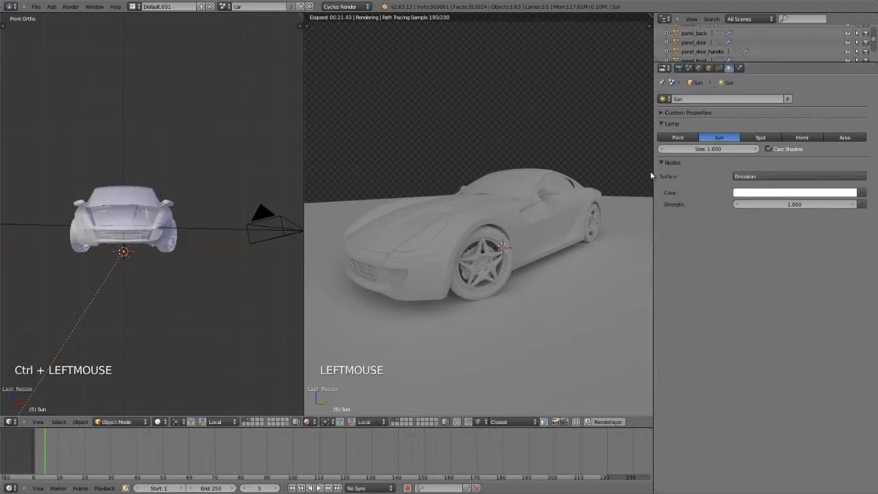
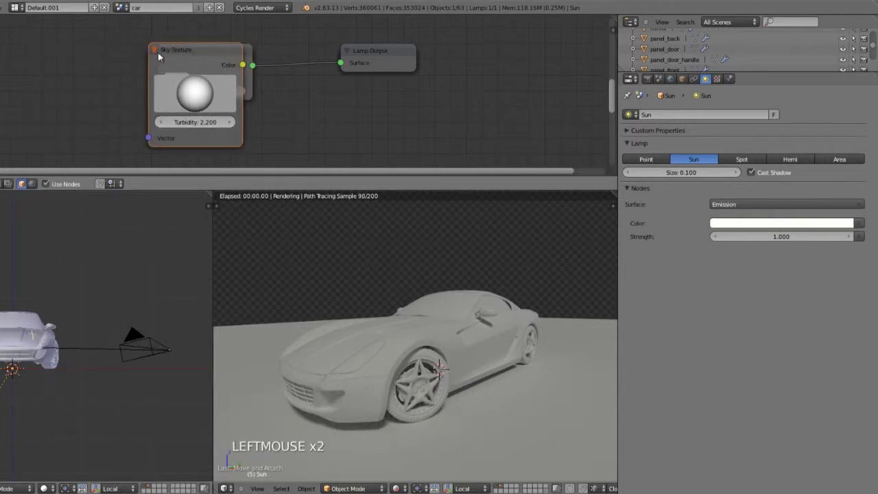
Delete the Sky Texture node so only Emission feeds the Lamp Output.
click(145, 56)
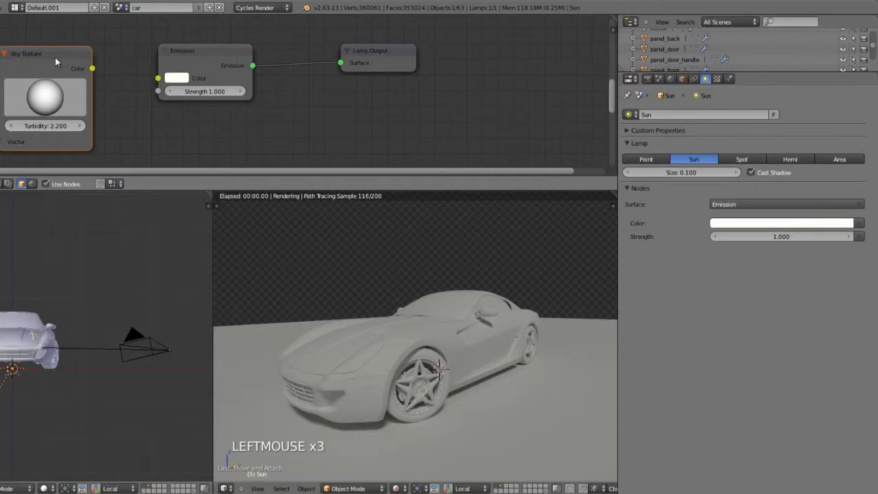
key(x)
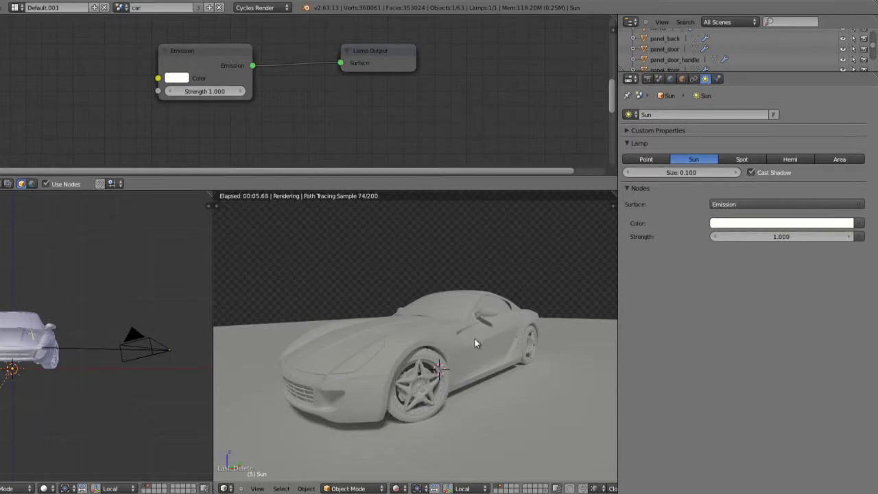
Select the panel_front.side panel and create a new Diffuse BSDF material for it.
right_click(413, 345)
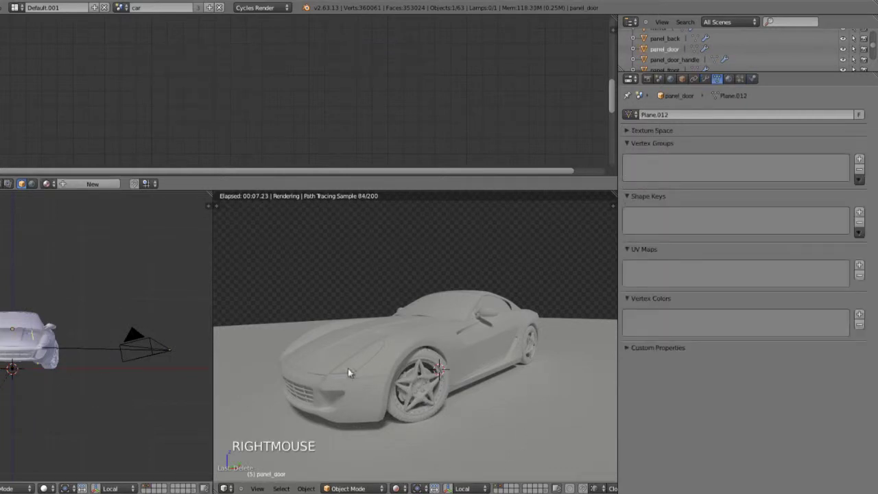
scroll(up, 3)
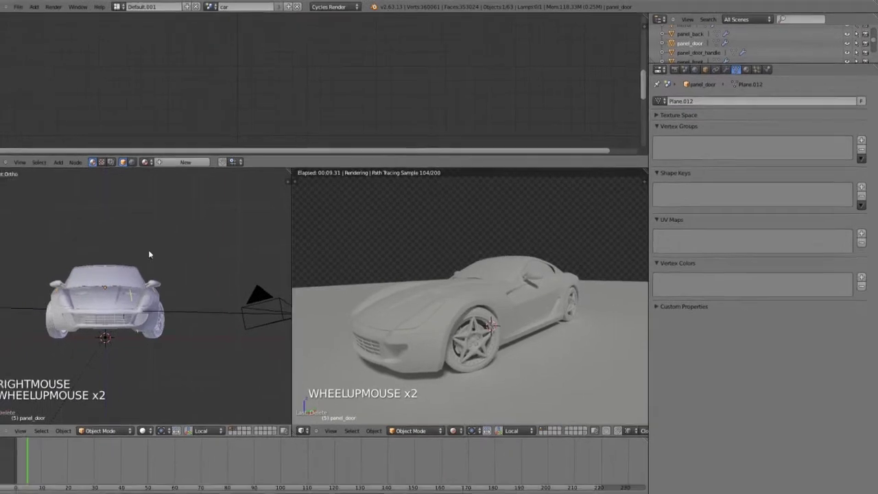
scroll(up, 3)
middle_click(158, 260)
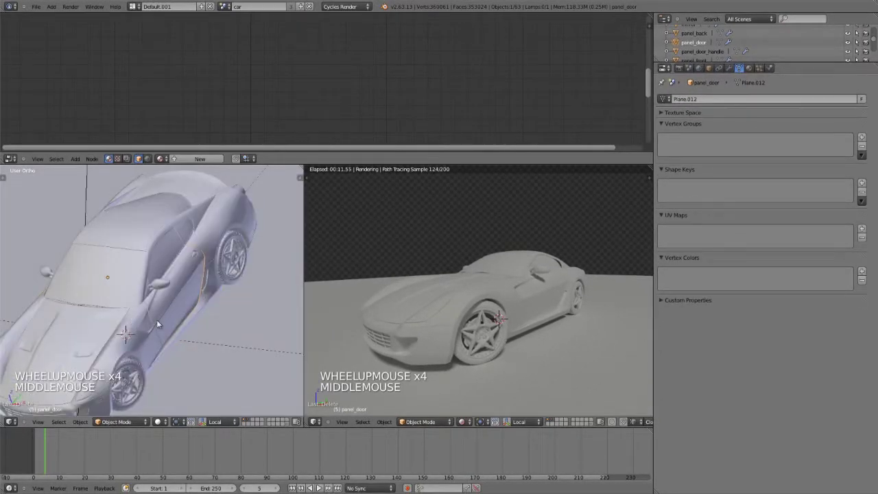
right_click(131, 321)
middle_click(132, 319)
click(749, 71)
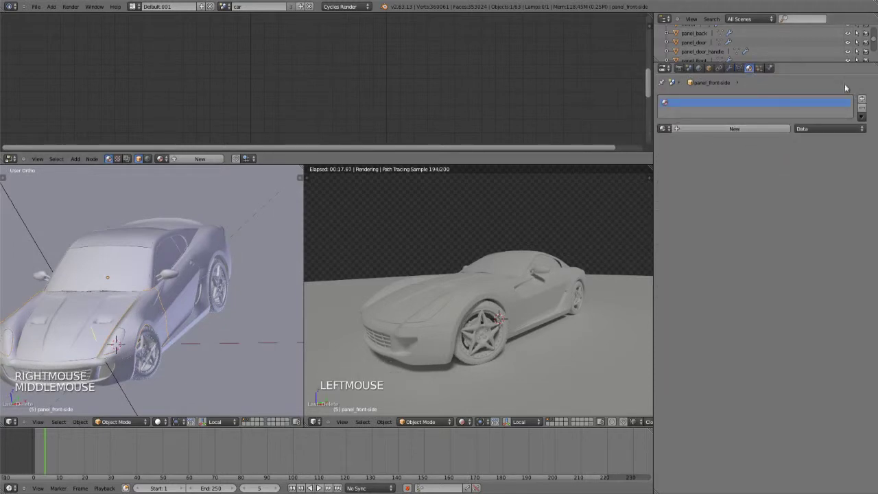
click(728, 128)
click(818, 130)
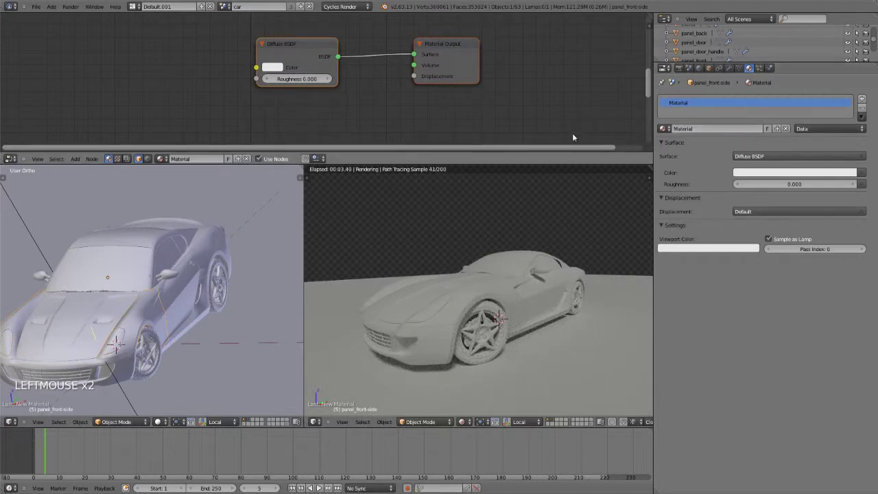
Replace the panel material's Diffuse BSDF with a Glossy BSDF (Beckmann, roughness 0.000).
key(Return)
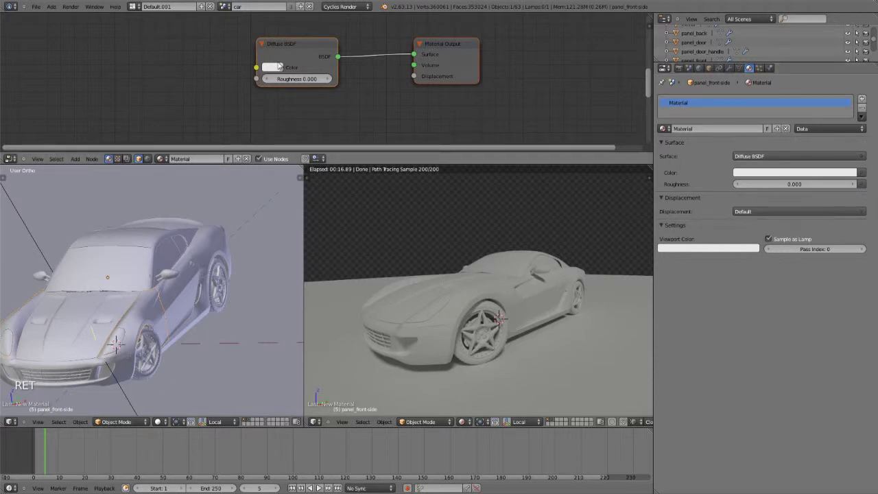
click(284, 69)
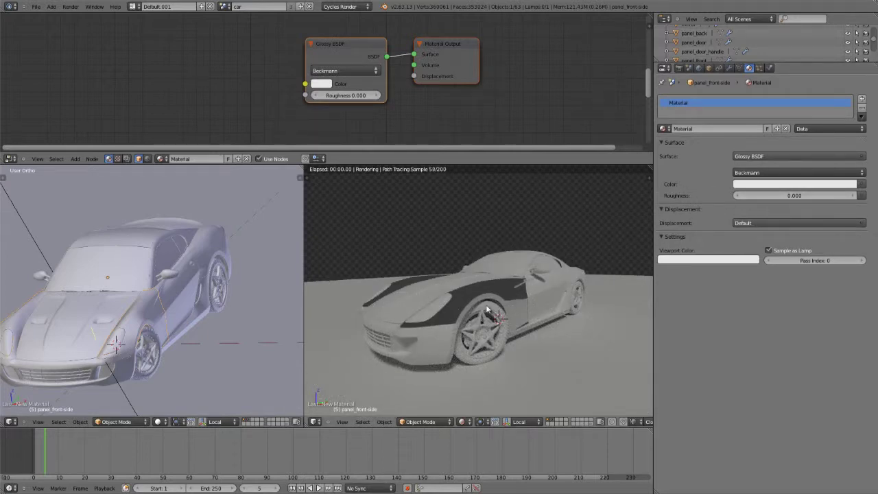
Raise the Glossy BSDF roughness to 0.100, leaving its colour white.
click(333, 86)
click(852, 201)
click(853, 200)
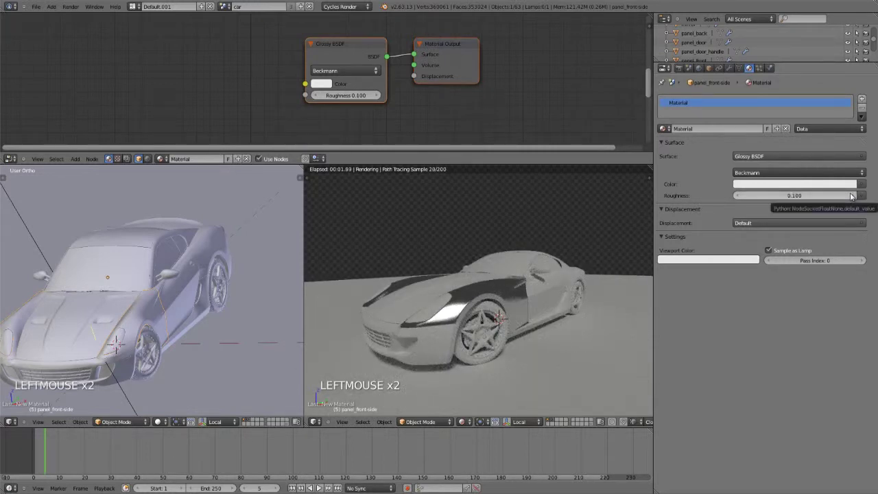
click(752, 187)
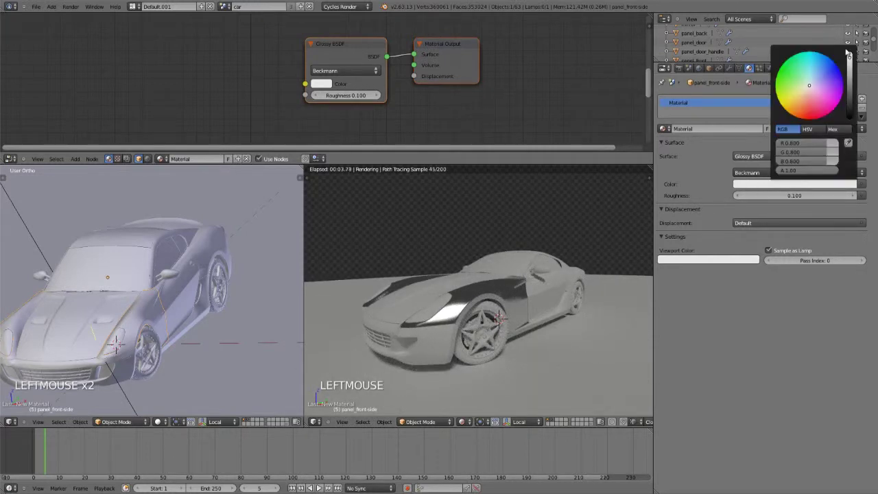
click(861, 102)
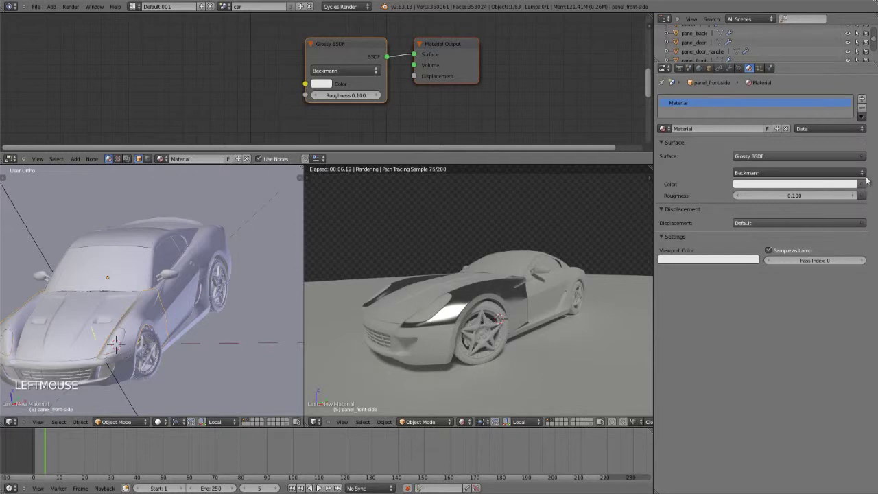
click(271, 71)
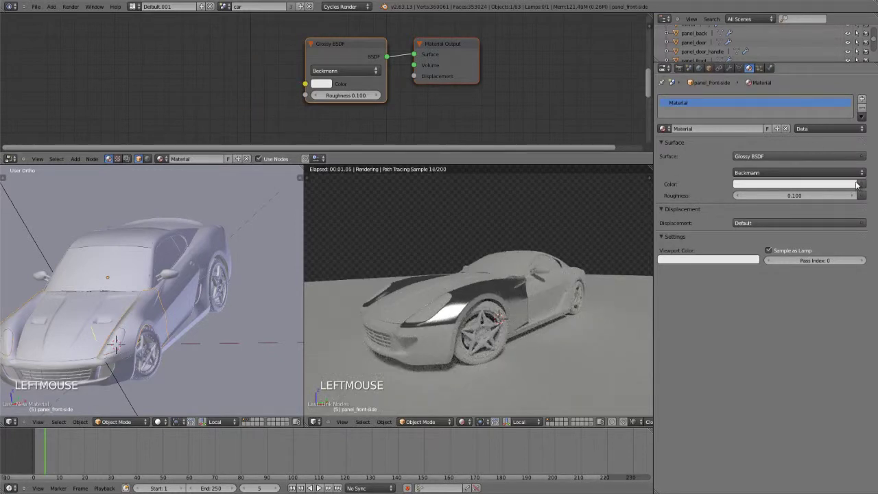
Drive the Glossy BSDF colour with an Image Texture node loaded with label_test.png.
click(869, 186)
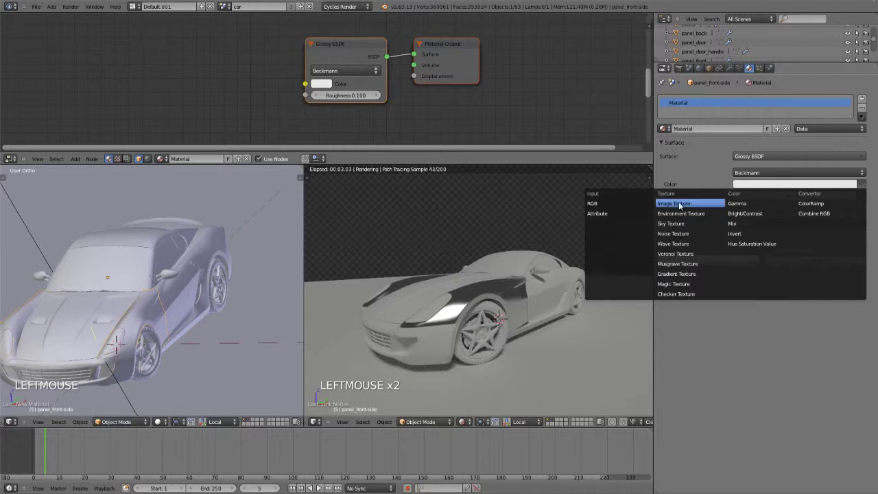
click(221, 77)
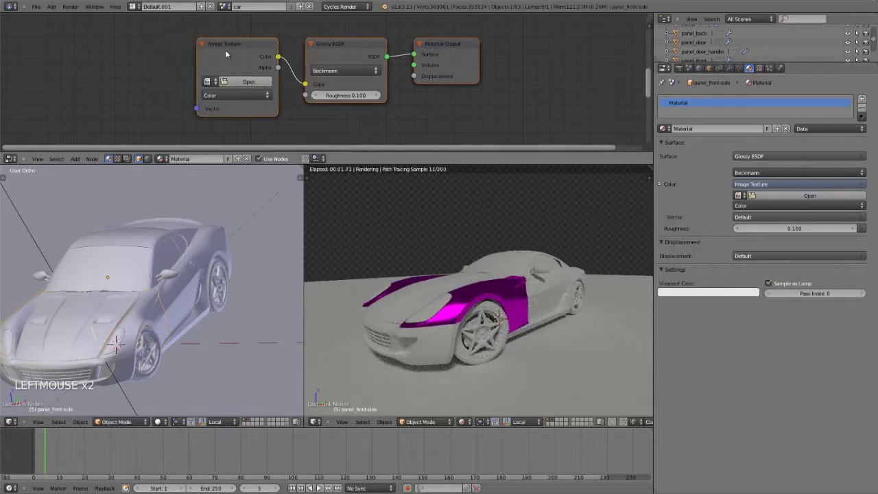
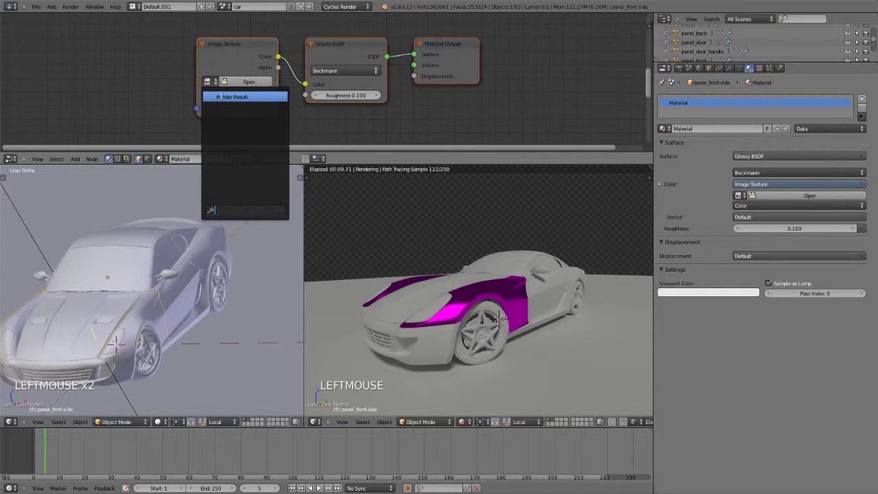
click(195, 87)
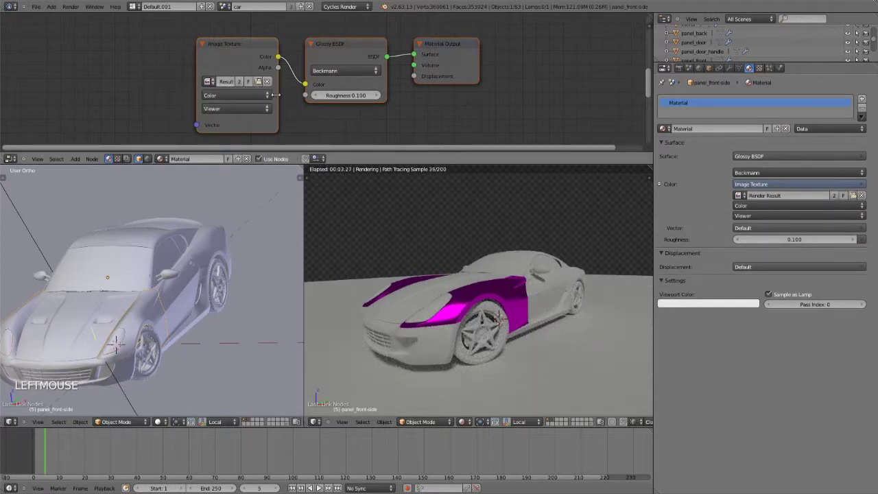
click(273, 83)
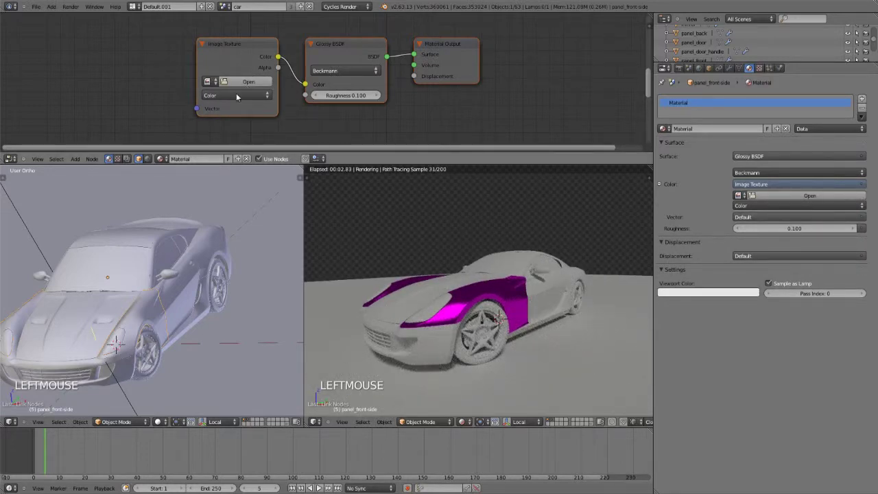
click(243, 80)
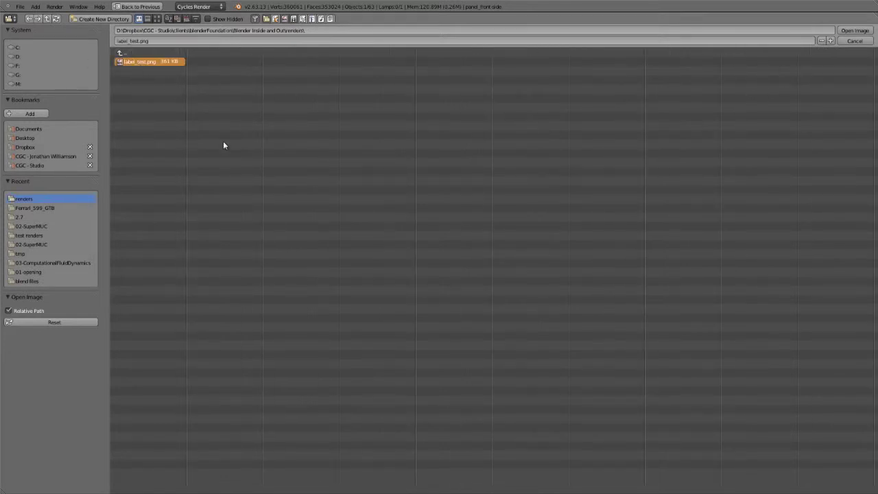
click(270, 54)
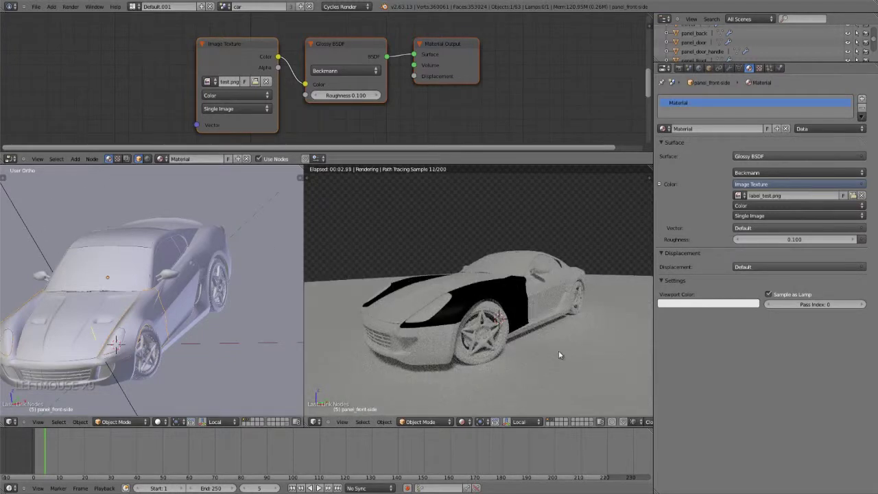
Unlink the label image and switch the texture source to Generated, then back to Single Image.
click(247, 111)
click(254, 111)
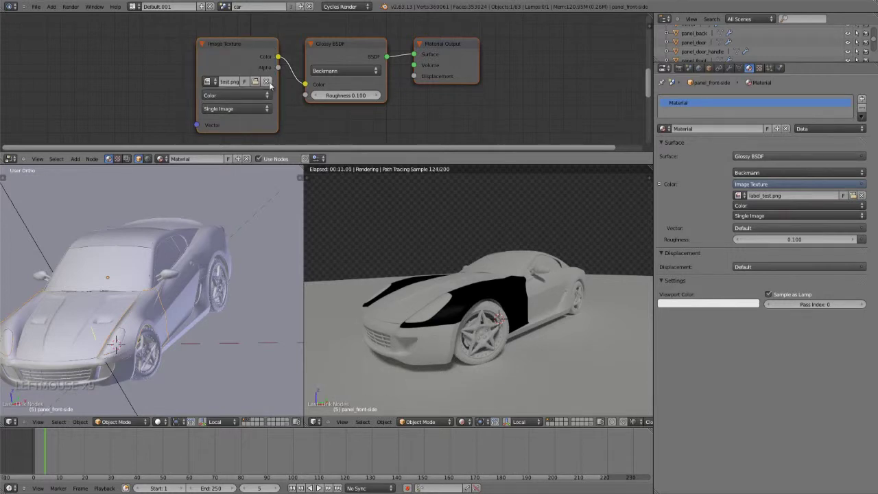
click(236, 115)
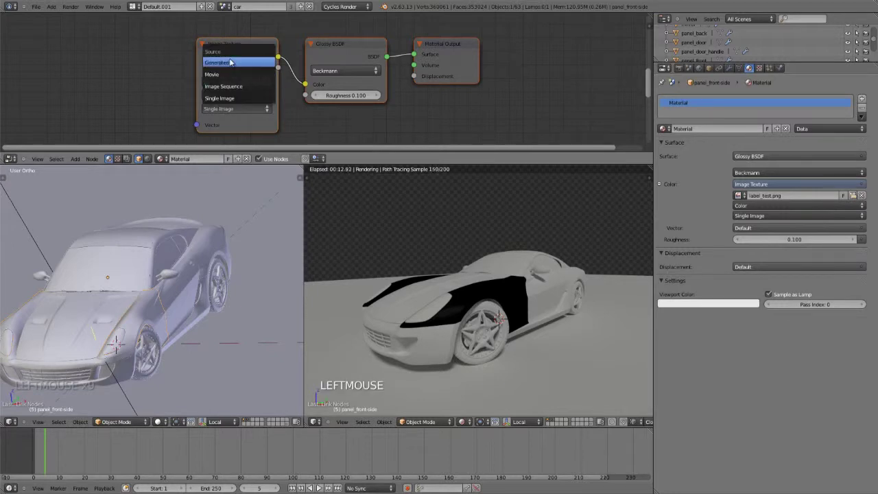
click(220, 65)
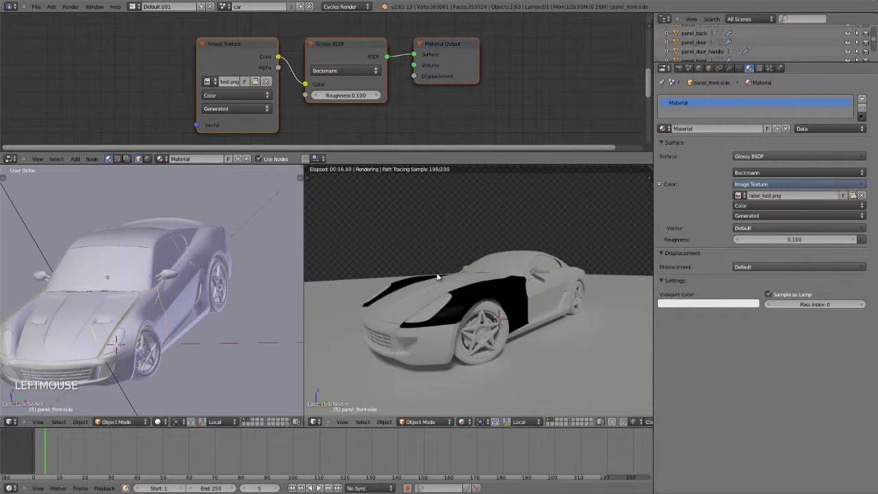
click(229, 111)
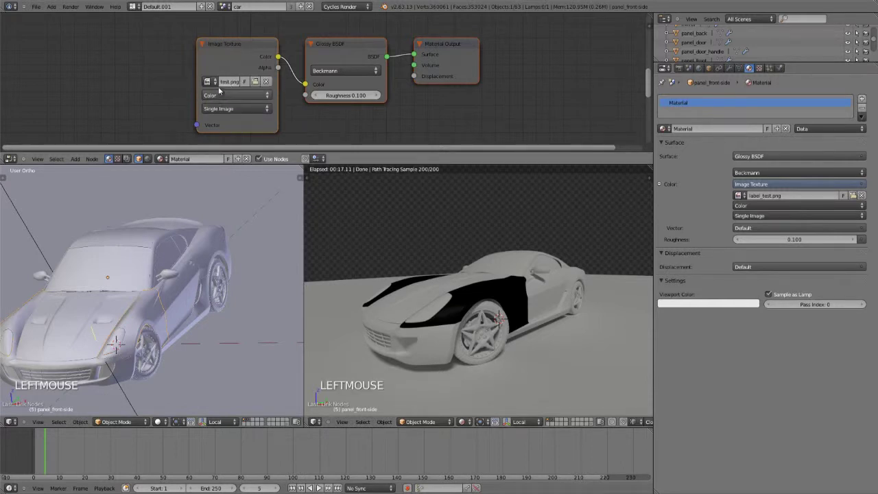
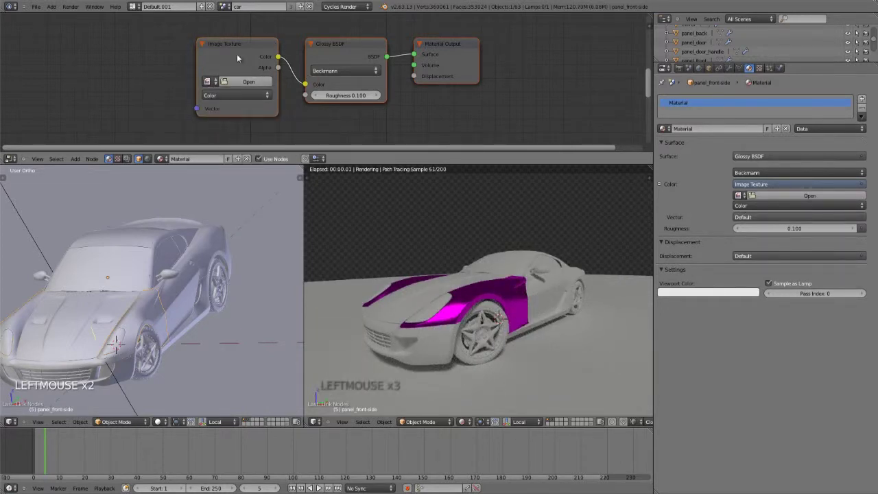
Move the Image Texture node aside and delete it, leaving the Glossy colour plain white.
click(215, 52)
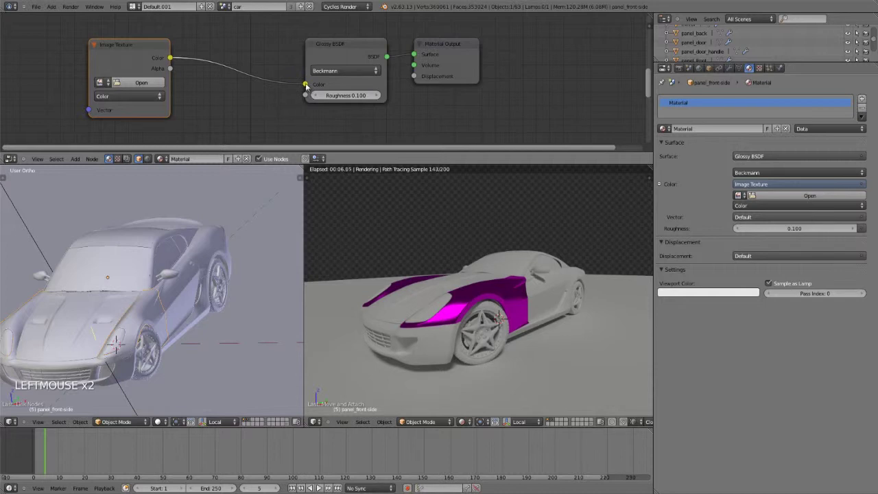
click(299, 81)
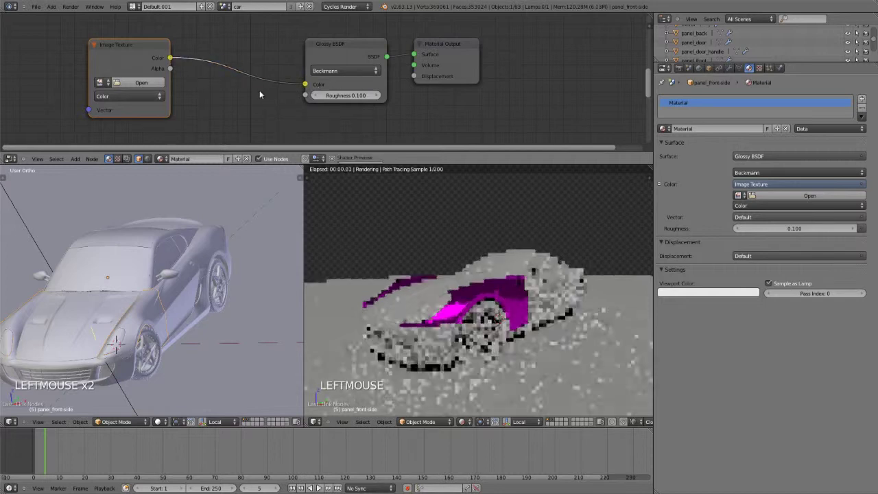
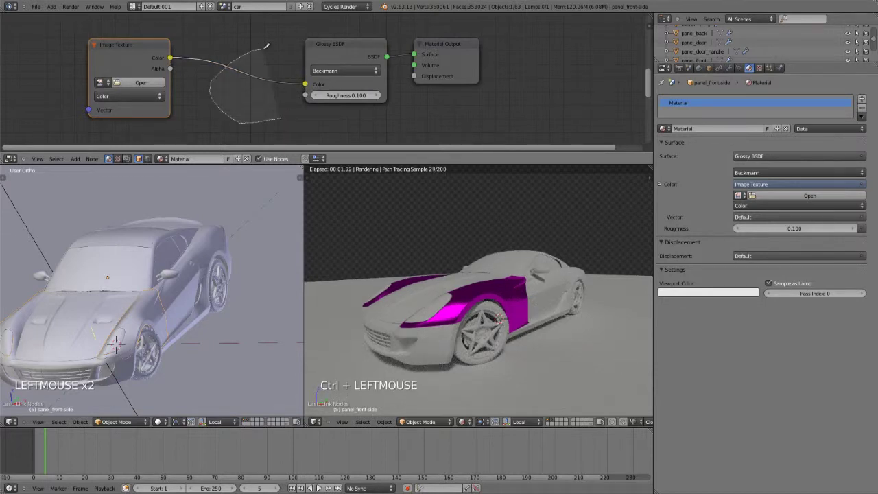
click(125, 49)
key(x)
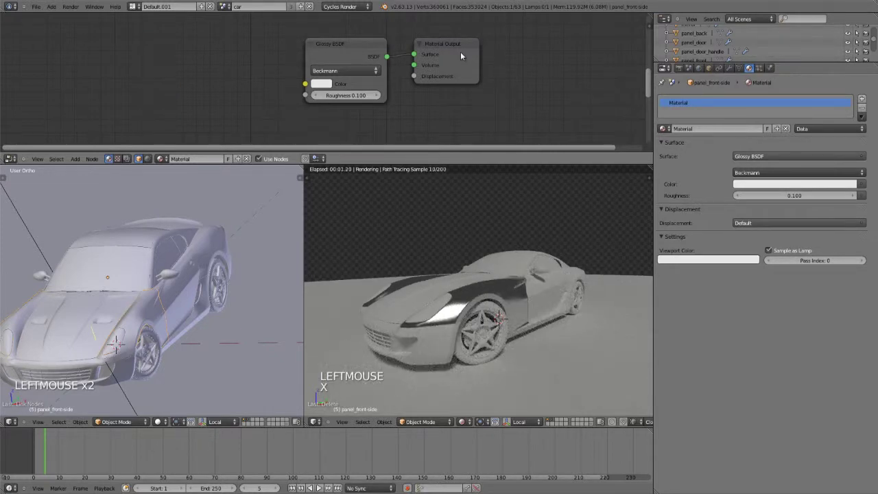
Spread Material Output and Glossy BSDF apart and add a Light Path input node between them.
click(474, 51)
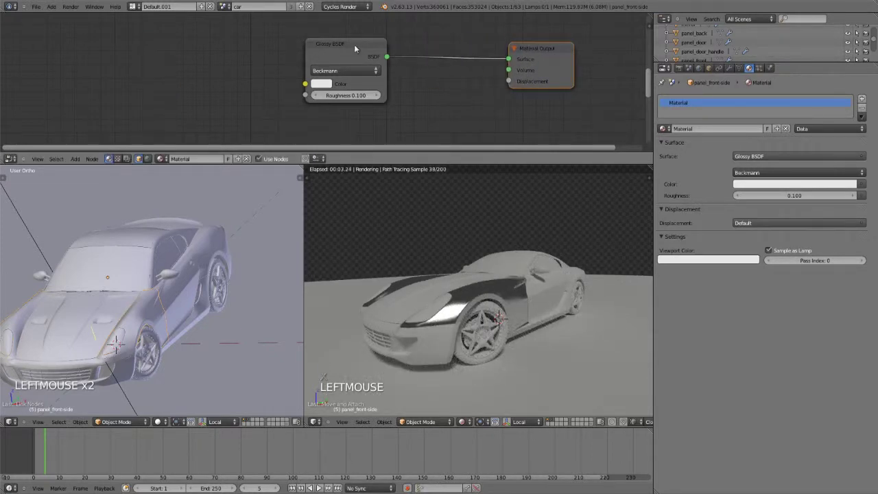
click(280, 49)
key(shift+a)
key(shift+a)
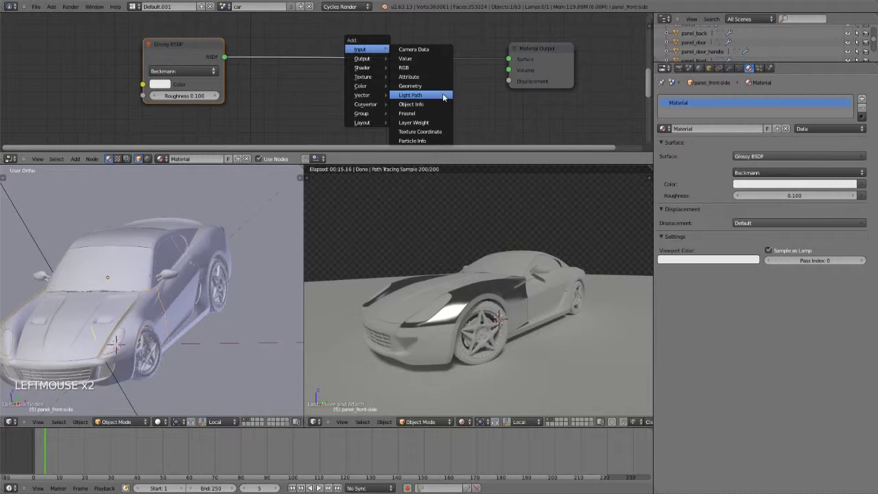
click(413, 53)
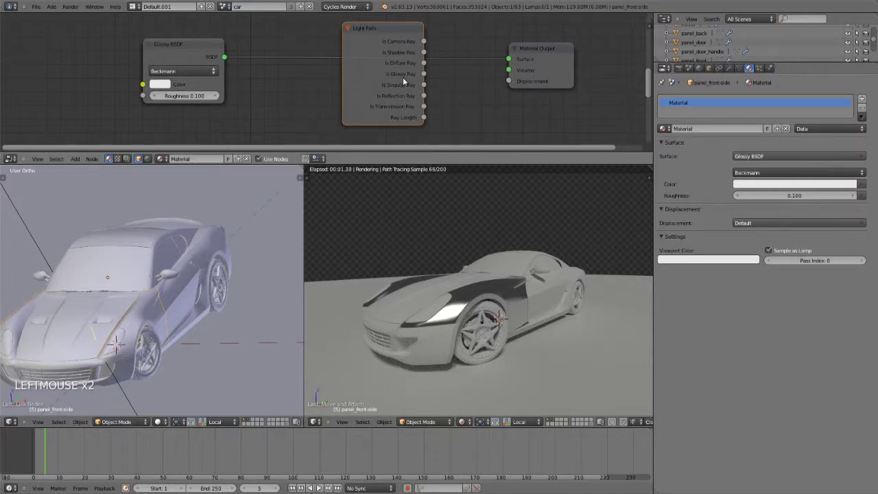
click(389, 30)
Delete the Light Path node and add a Diffuse BSDF shader node to the material tree.
key(x)
key(shift+a)
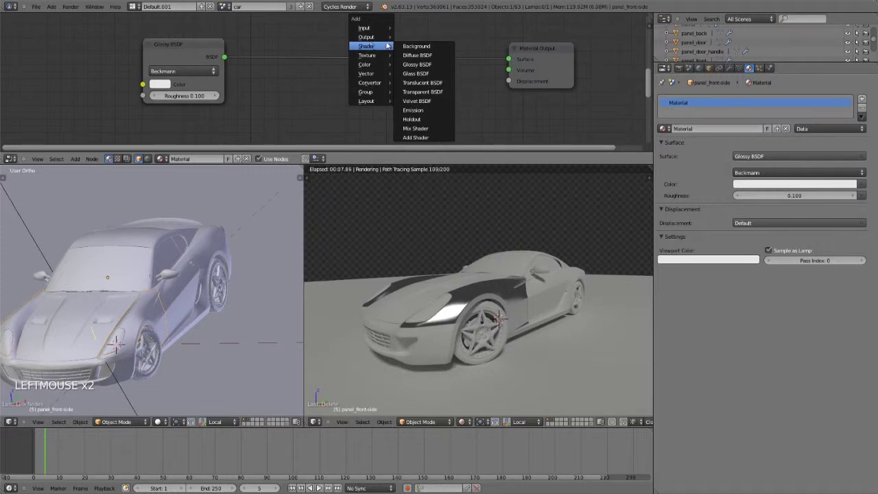
middle_click(443, 51)
key(g)
click(300, 52)
scroll(down, 3)
middle_click(363, 99)
key(g)
click(238, 126)
Insert a Mix Shader before the output, make the Diffuse colour blue and set the mix factor to 0.
key(shift+a)
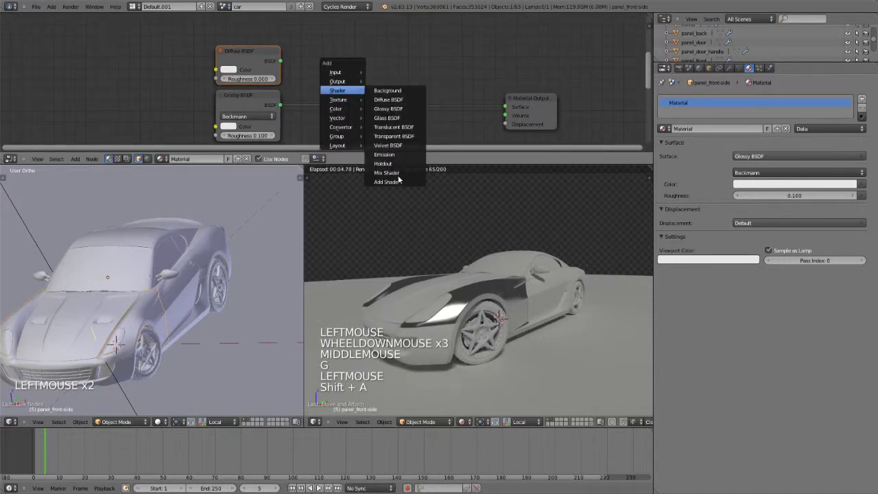
key(g)
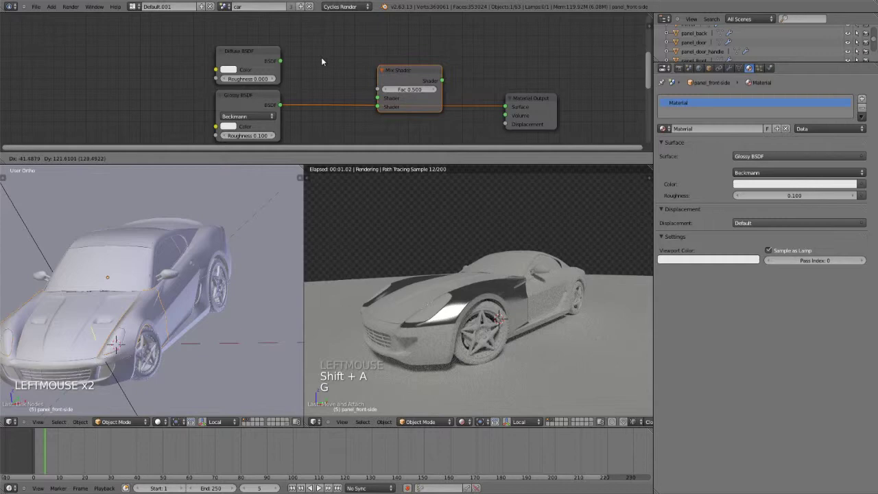
key(g)
click(312, 77)
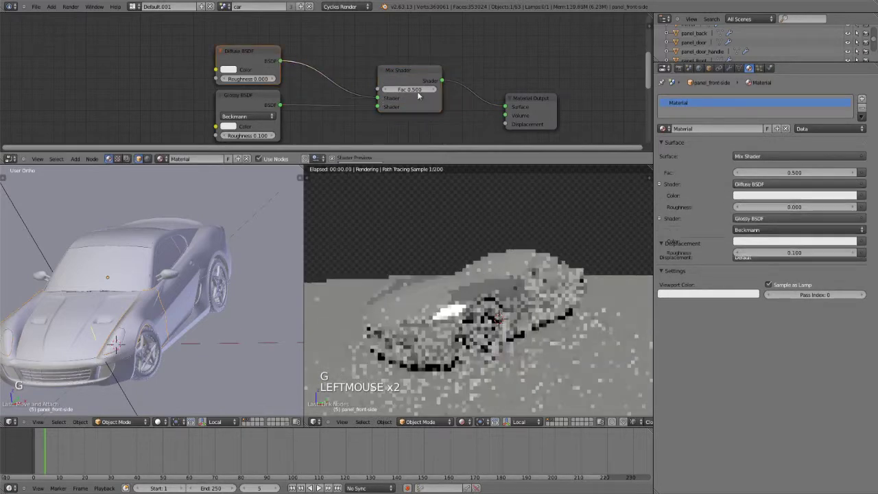
click(233, 73)
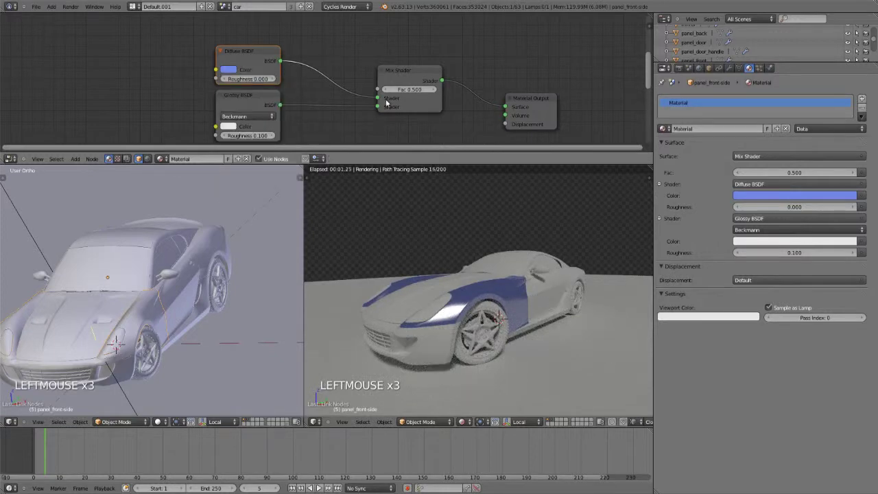
click(415, 94)
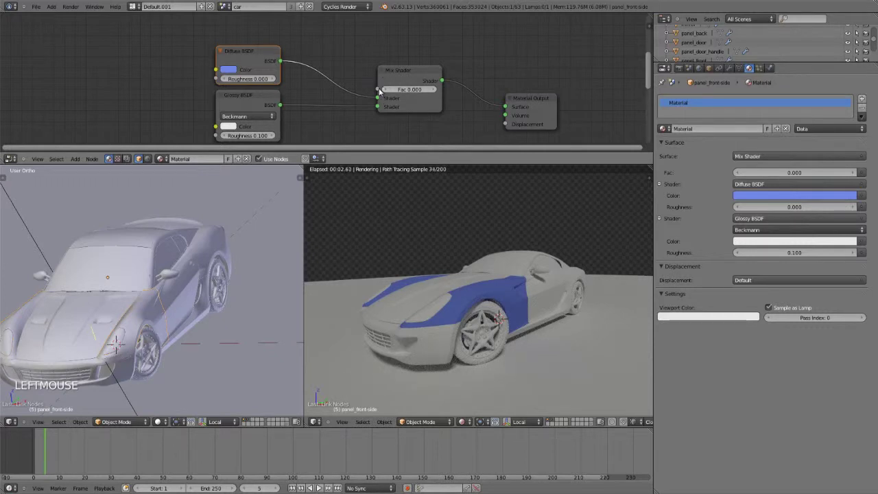
key(shift+a)
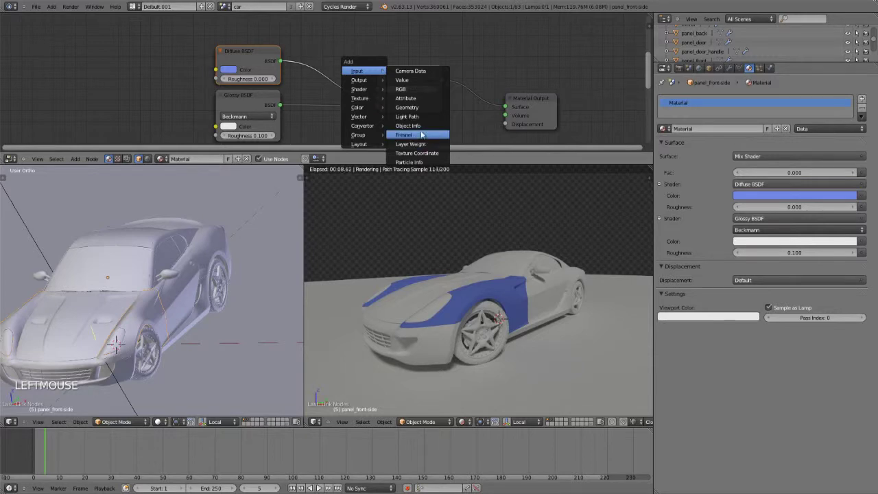
key(g)
click(354, 41)
click(363, 63)
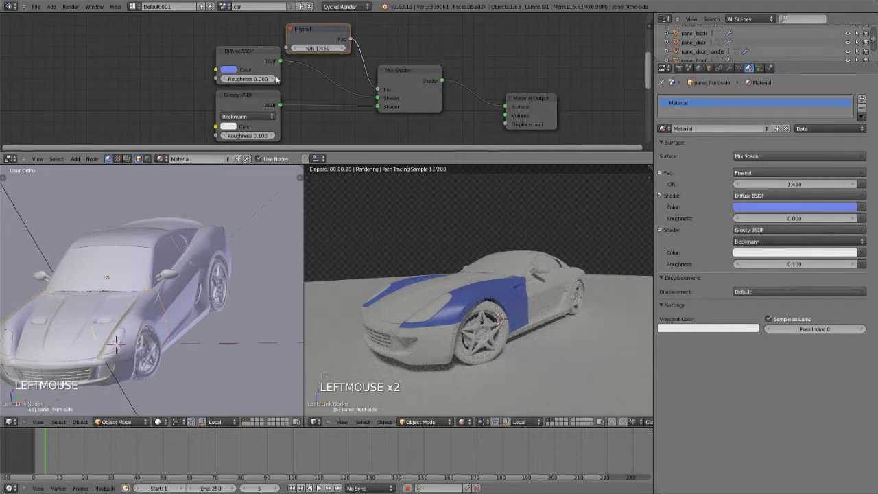
click(332, 37)
key(x)
key(shift+a)
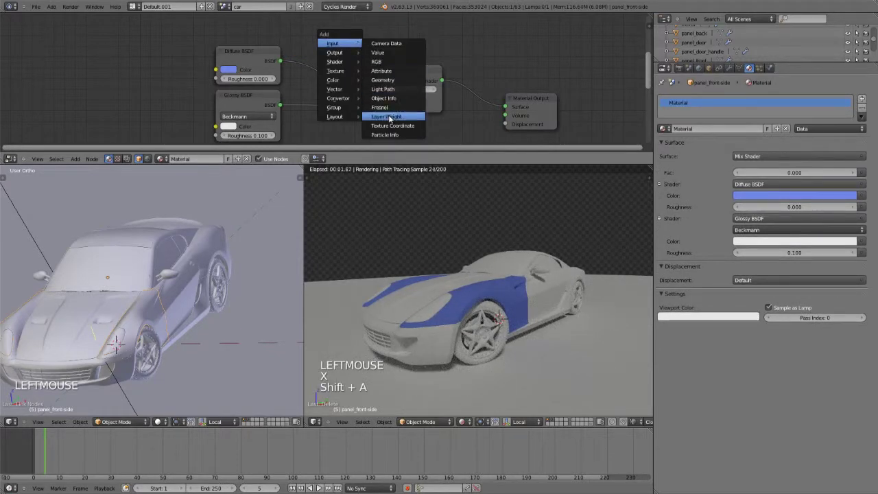
key(g)
click(374, 54)
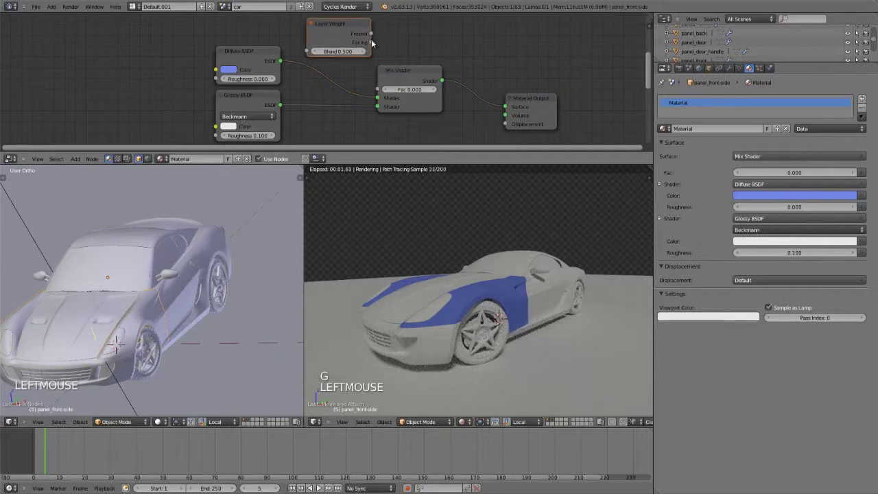
click(394, 46)
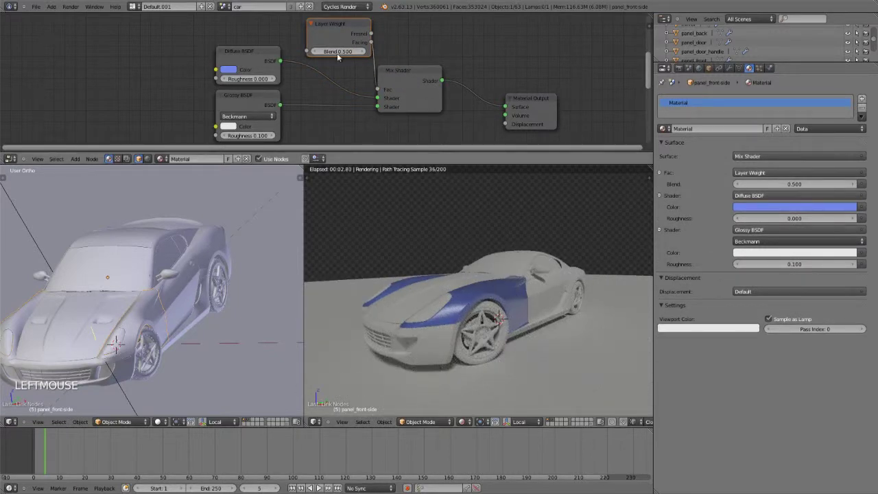
click(353, 52)
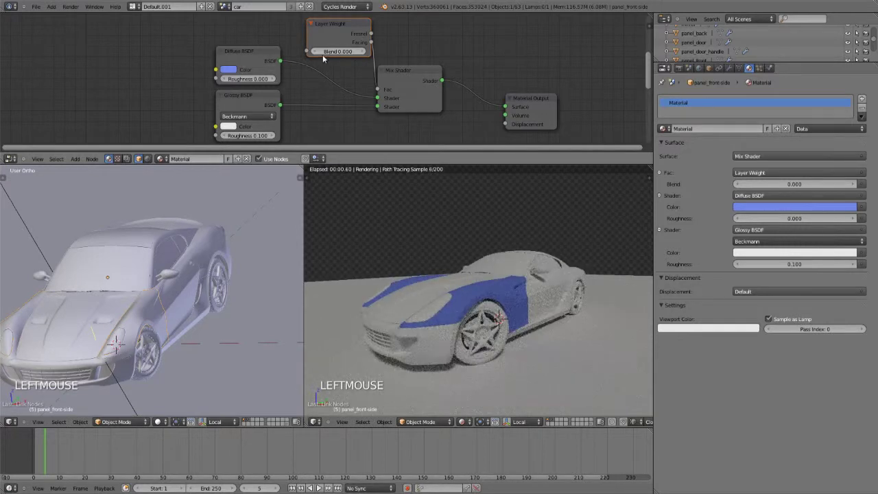
click(370, 54)
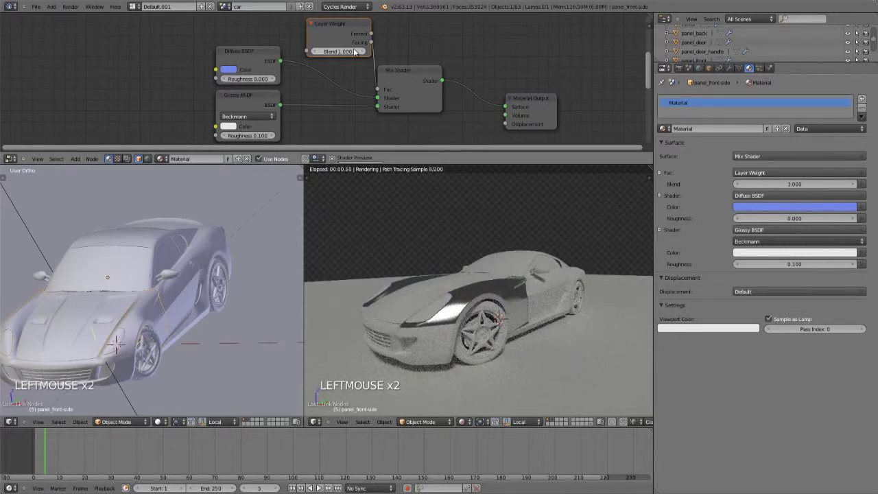
click(349, 28)
key(x)
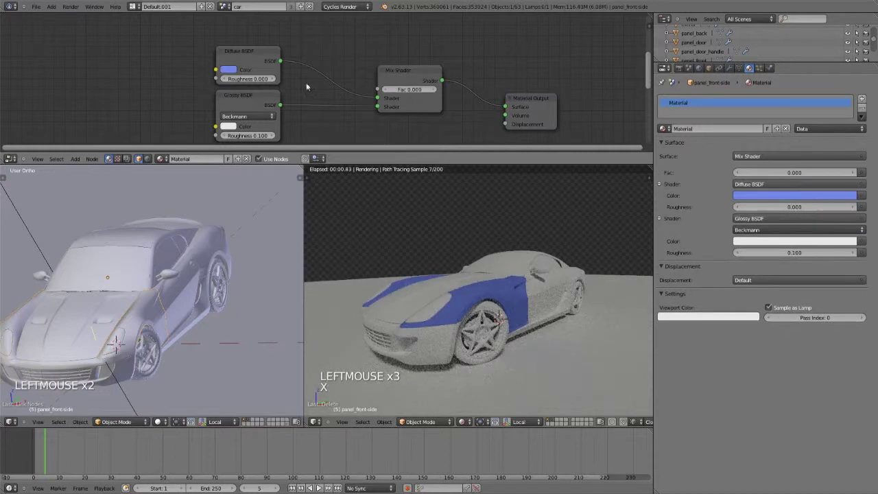
Add a Geometry input node, then delete it as unused.
key(shift+a)
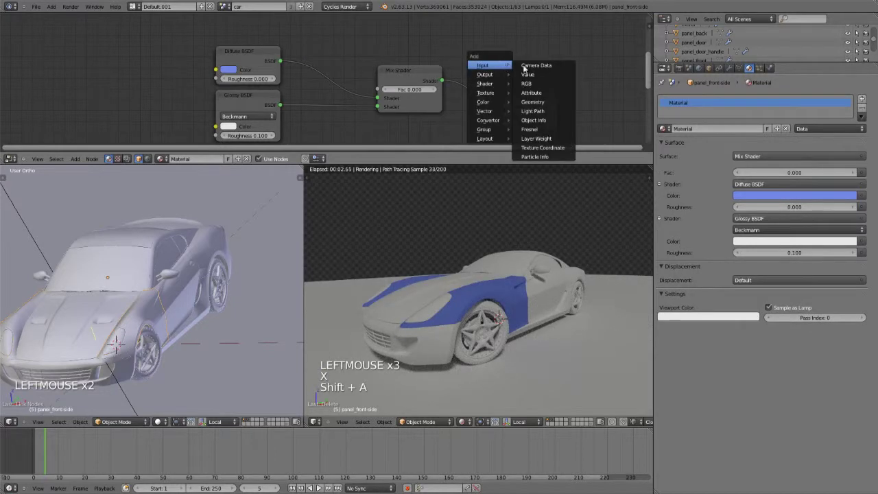
key(g)
click(150, 73)
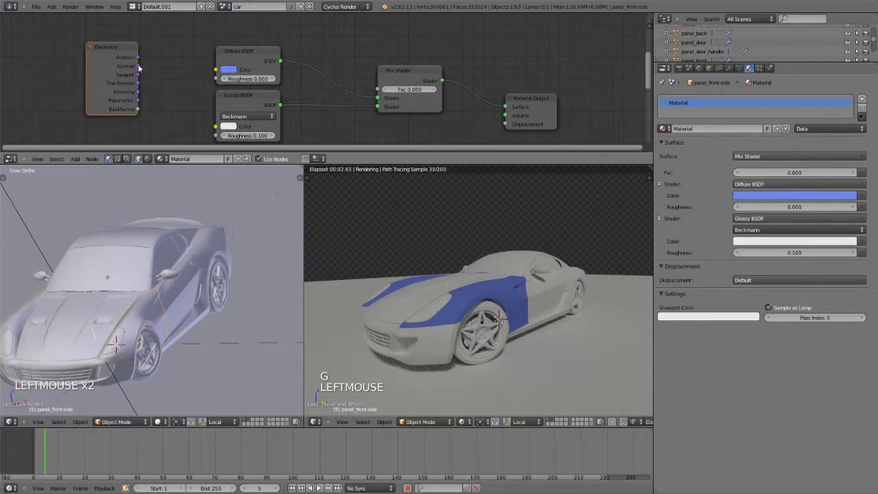
middle_click(238, 127)
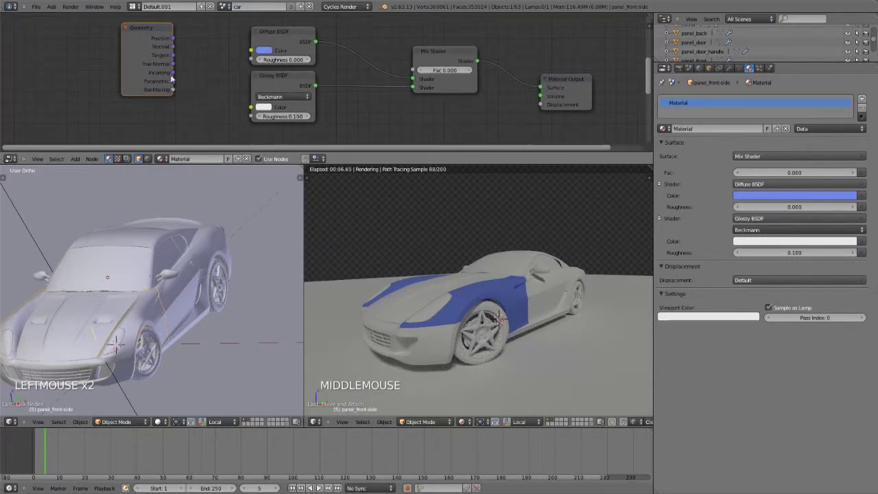
click(147, 37)
key(x)
Reframe the node graph and bring up the add-node list, dismissing it without adding anything.
scroll(down, 3)
middle_click(388, 88)
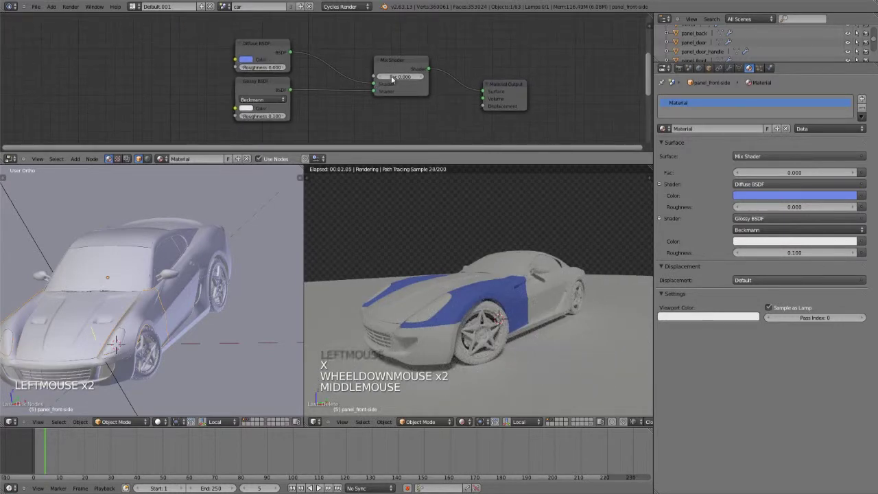
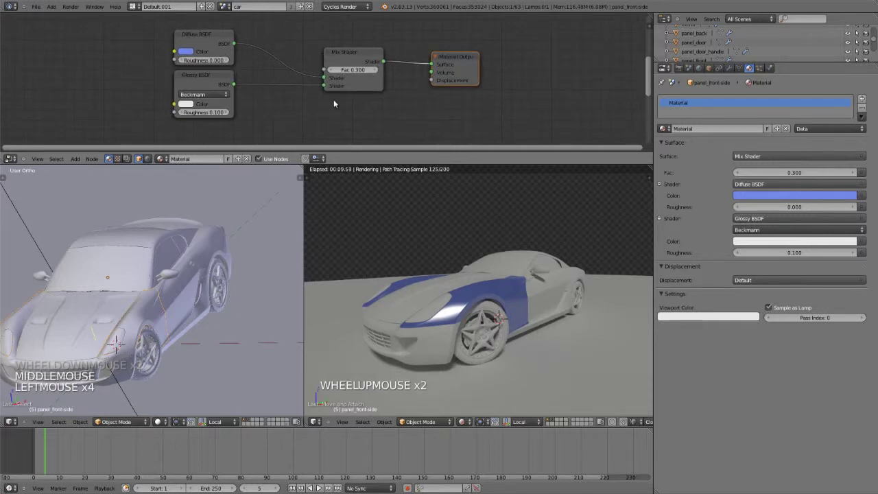
key(shift+a)
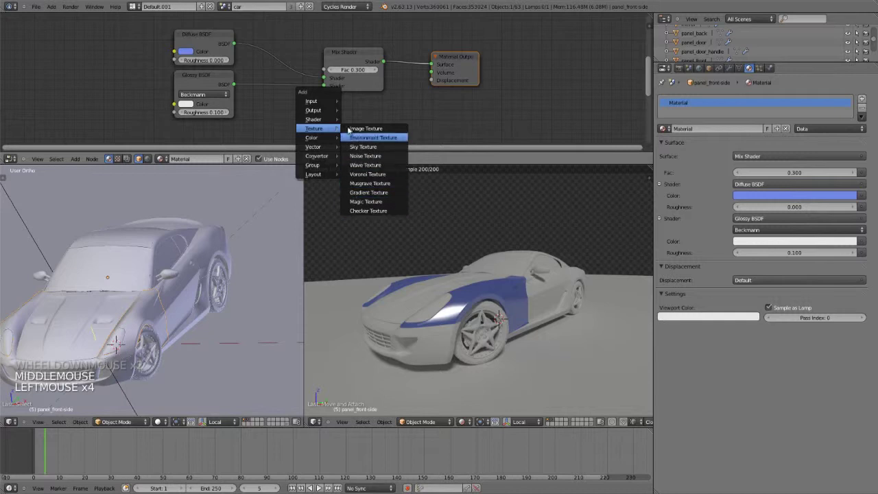
key(shift+a)
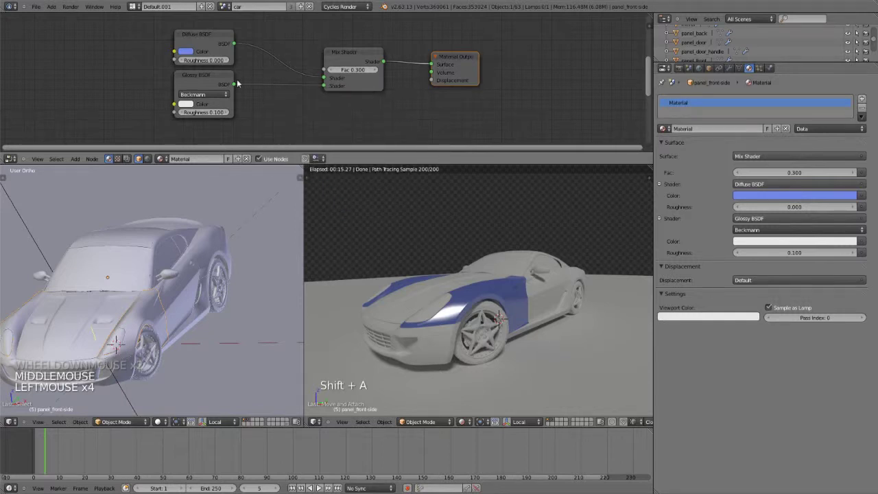
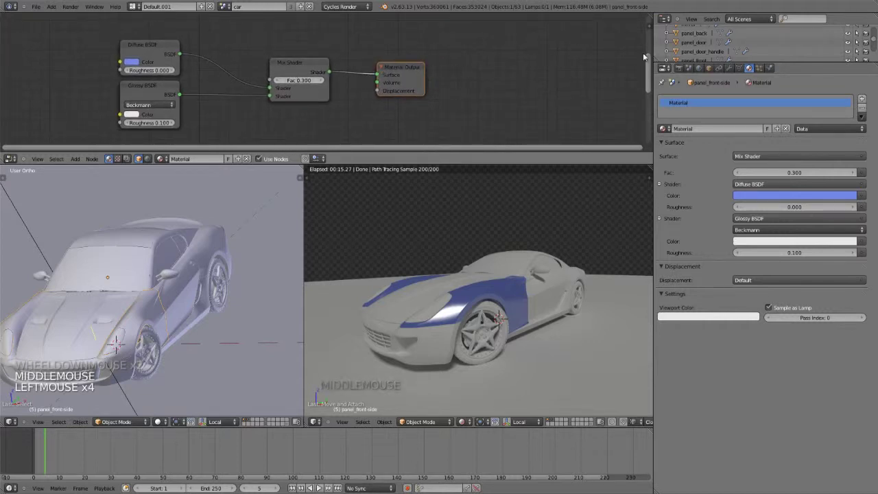
In World settings, enable ambient occlusion with distance 174.600 and factor 0.41.
click(703, 69)
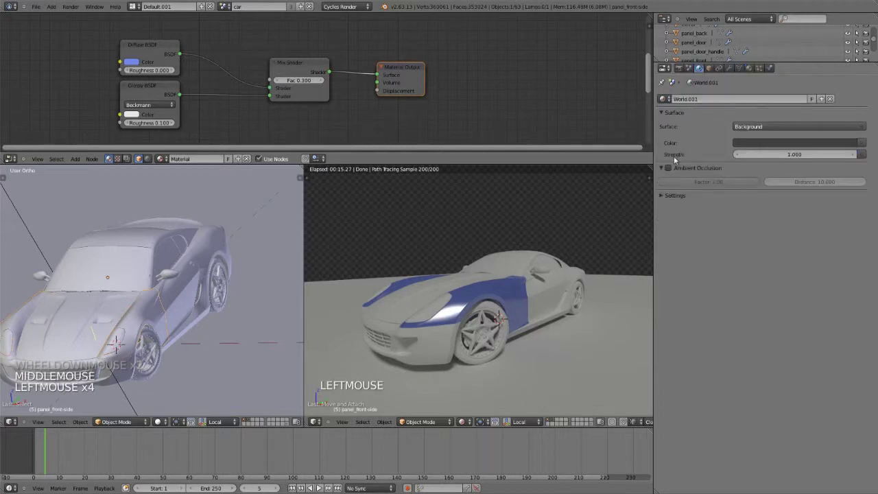
click(666, 199)
click(666, 199)
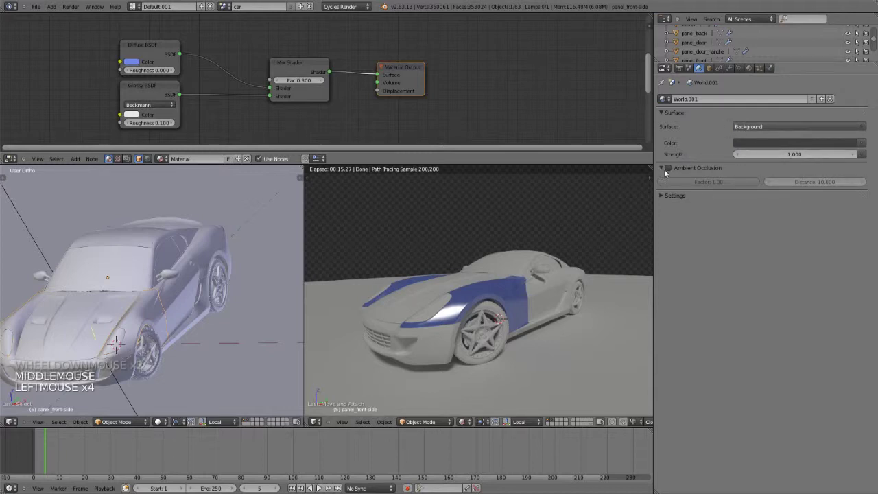
click(670, 174)
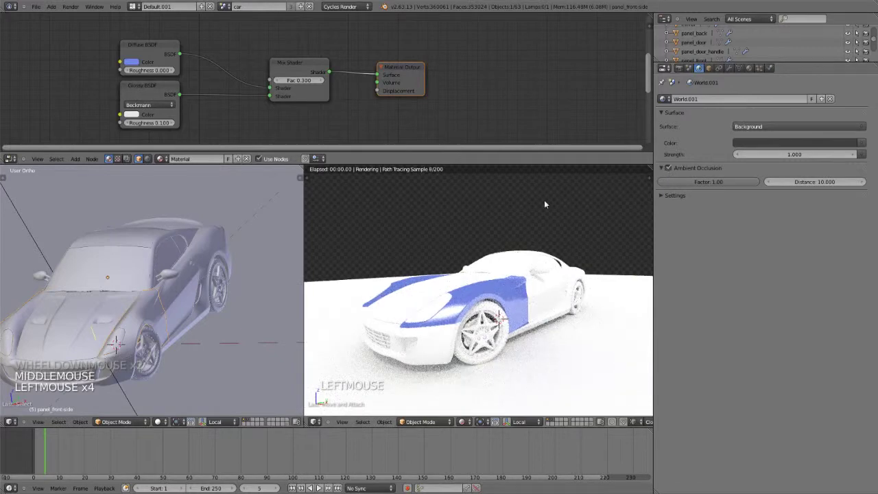
click(729, 187)
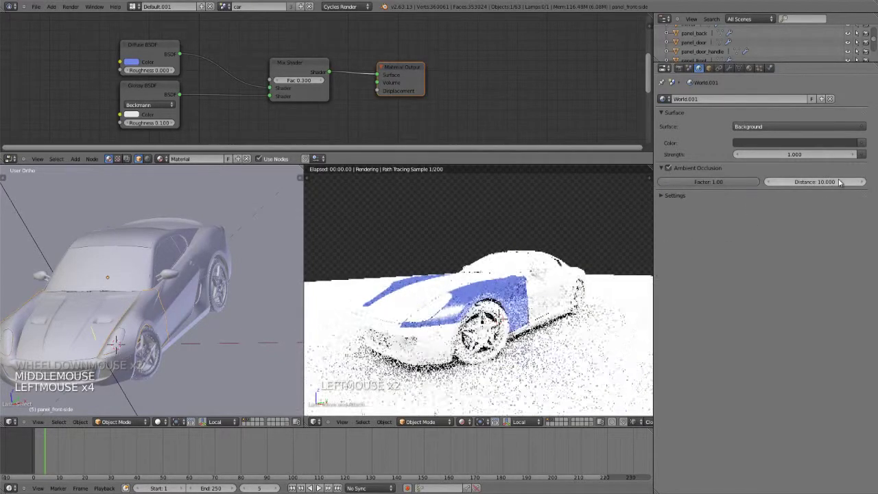
click(814, 185)
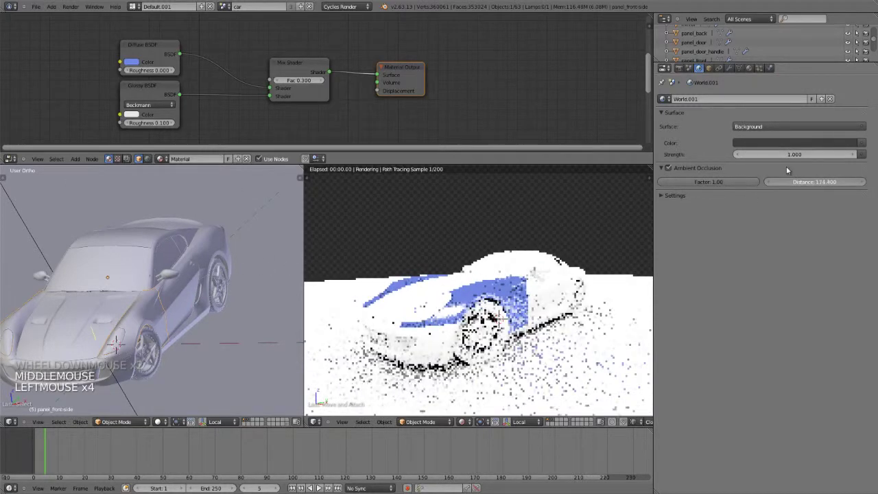
click(729, 183)
click(665, 184)
click(822, 188)
click(796, 189)
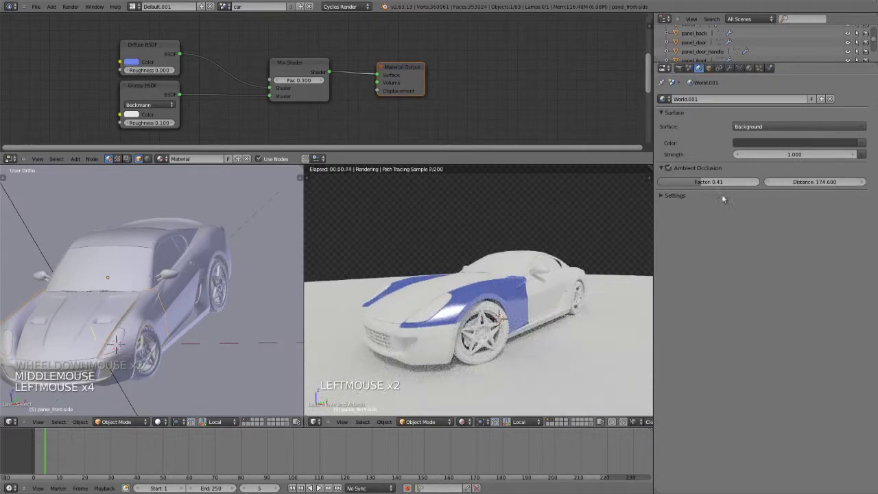
Turn ambient occlusion off and feed a Sky Texture with turbidity 3.000 into the world colour.
click(671, 174)
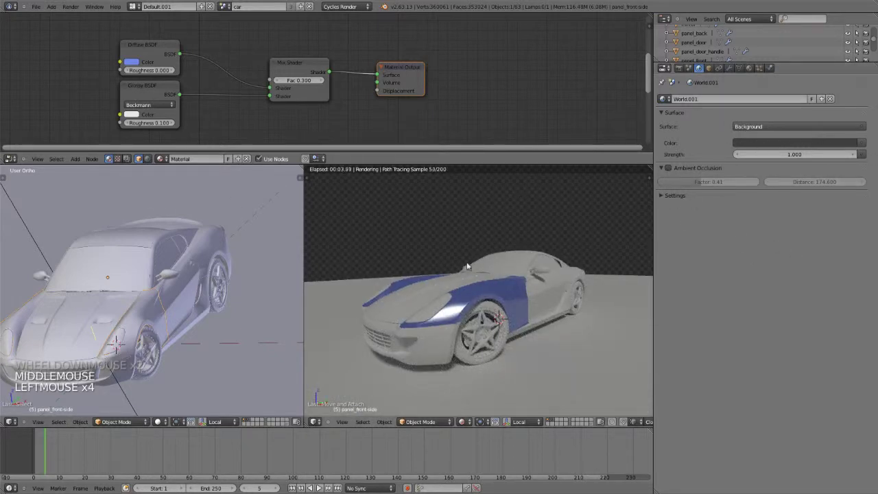
click(864, 143)
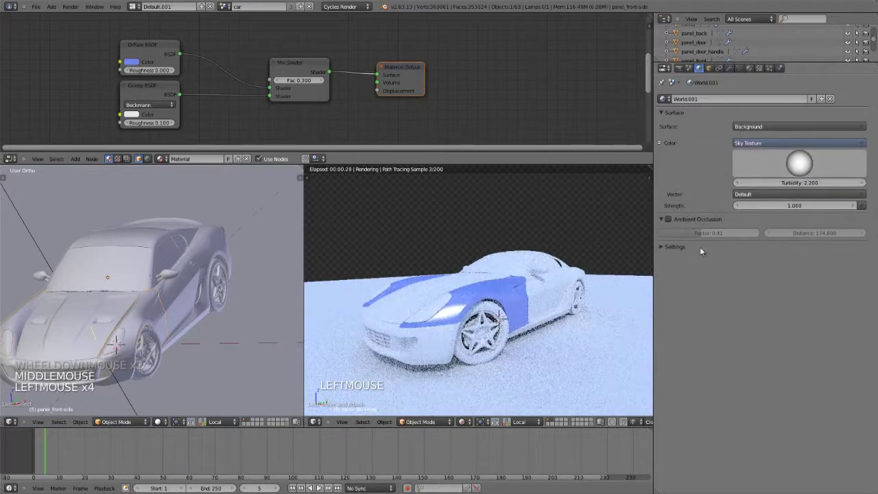
click(802, 166)
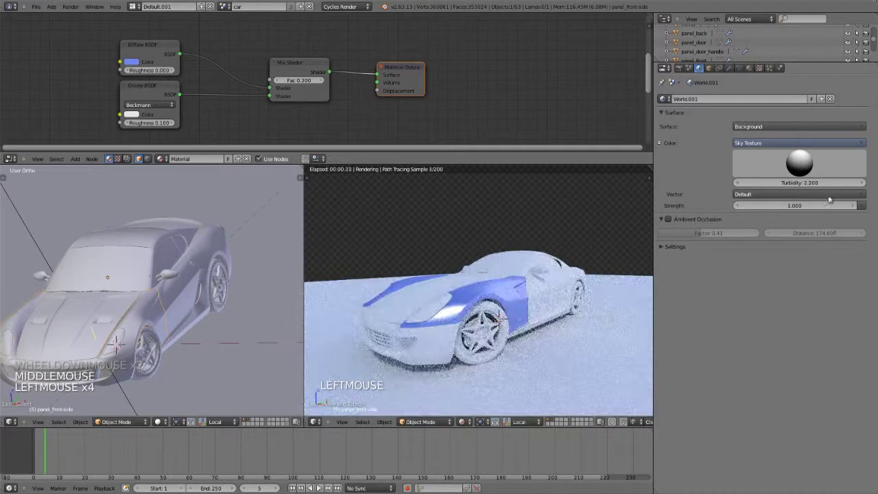
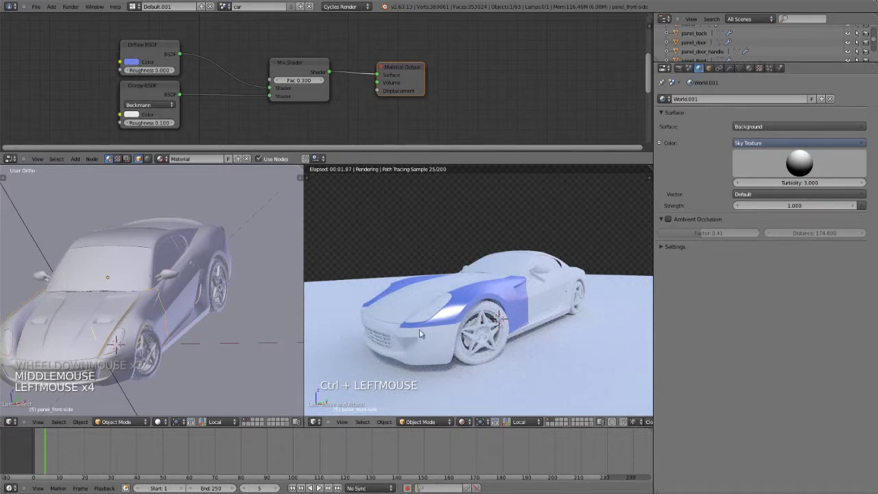
scroll(down, 3)
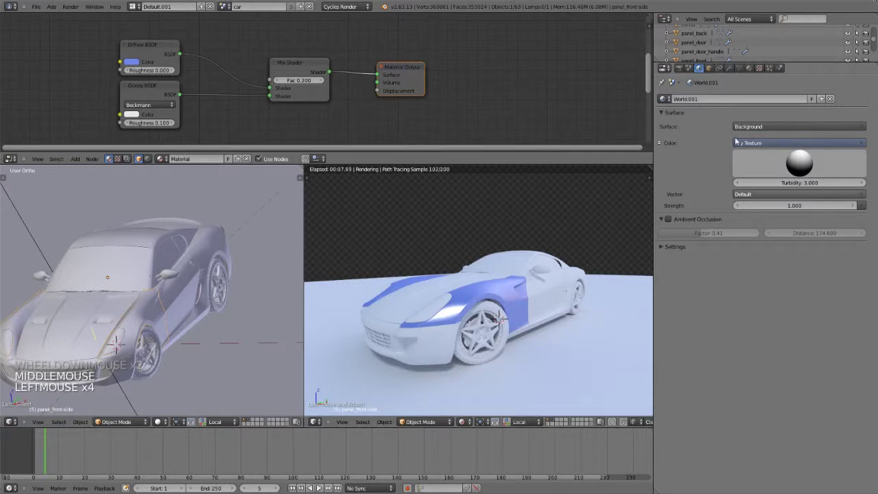
Turn off Film > Transparent in the Cycles render settings so the sky shows behind the car.
click(679, 71)
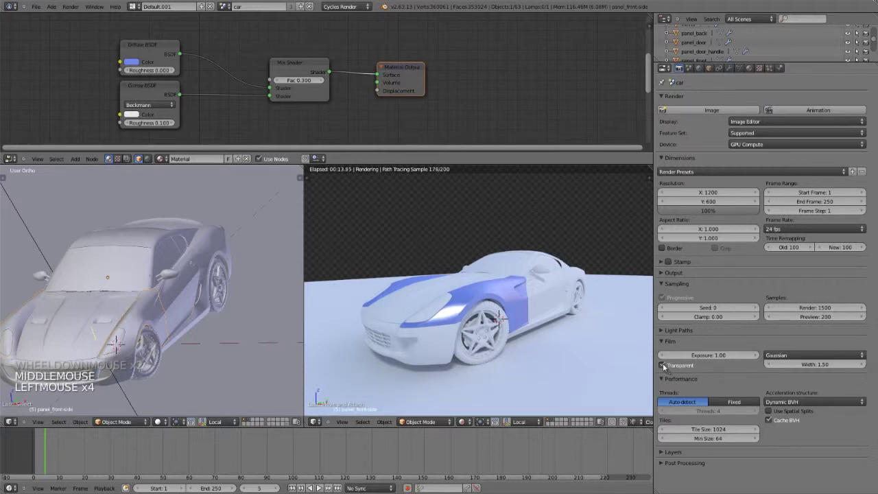
click(665, 367)
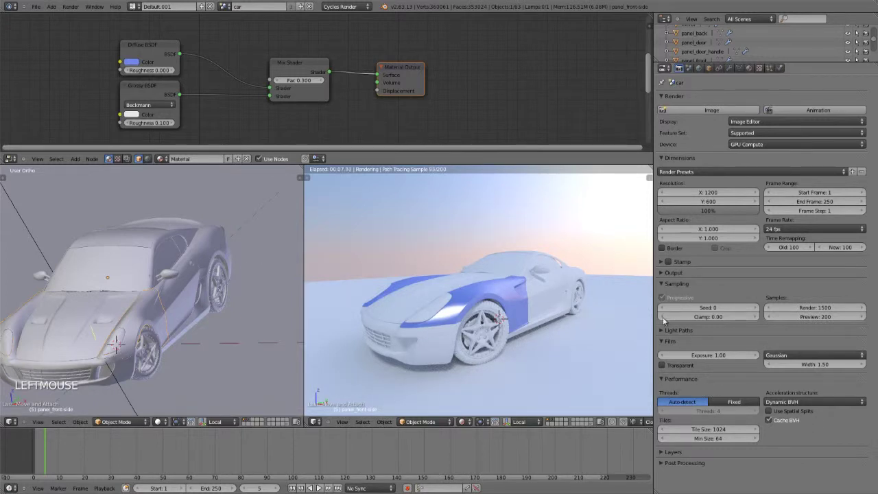
click(466, 309)
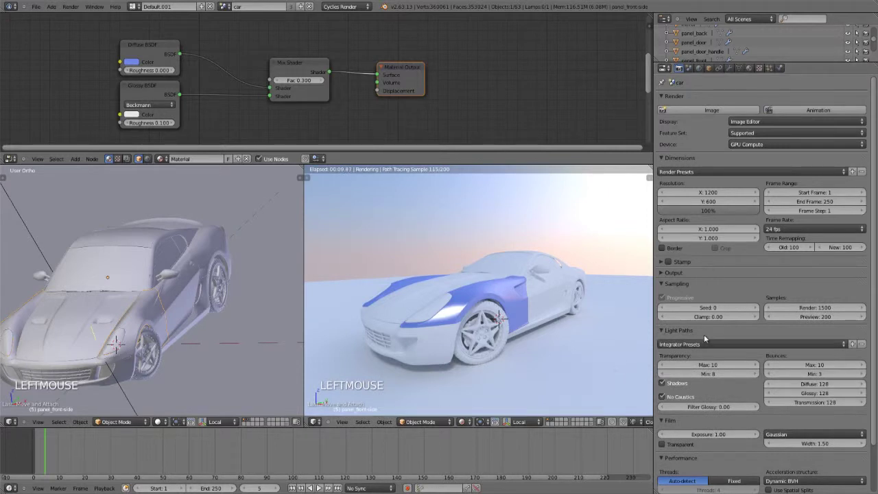
click(465, 309)
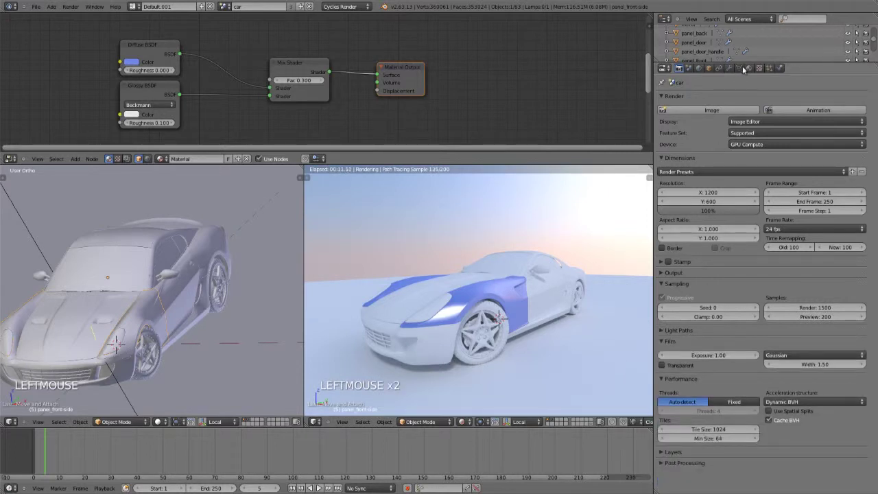
Set the World Color to an Environment Texture and browse to the textures folder for an HDR image.
click(705, 70)
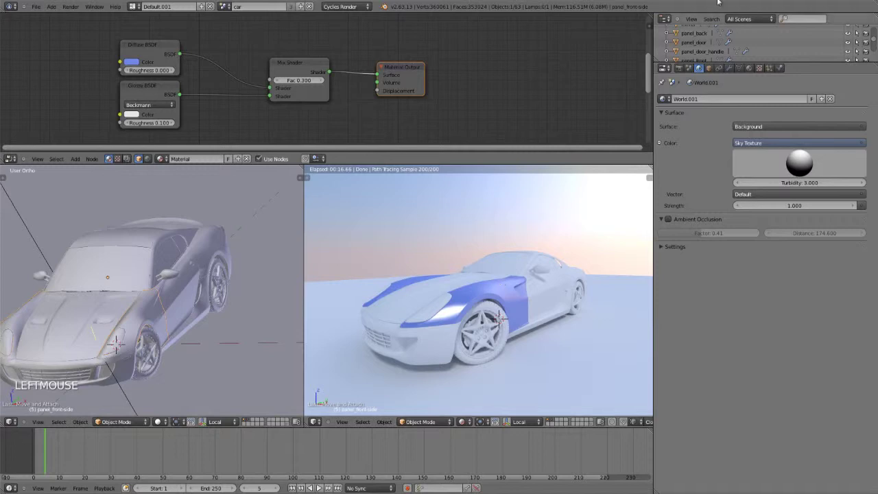
click(863, 145)
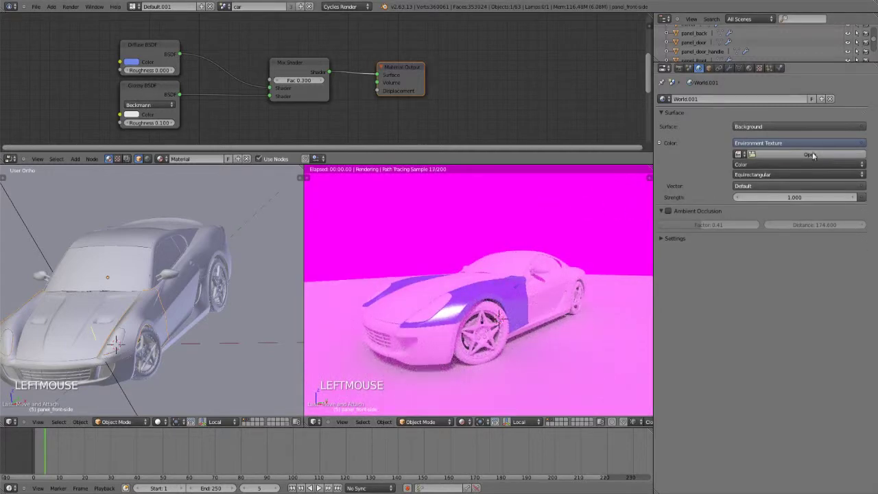
click(819, 153)
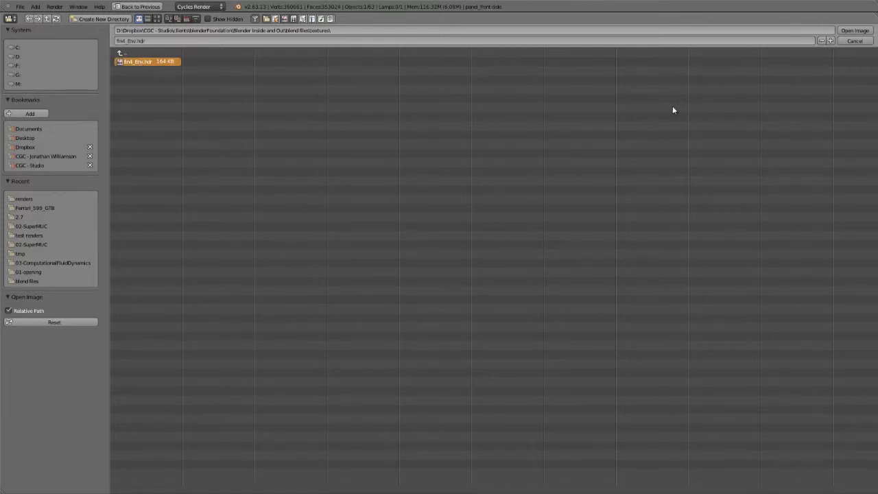
Load the .hdr image as the world environment and inspect the lit car in the viewport.
click(675, 111)
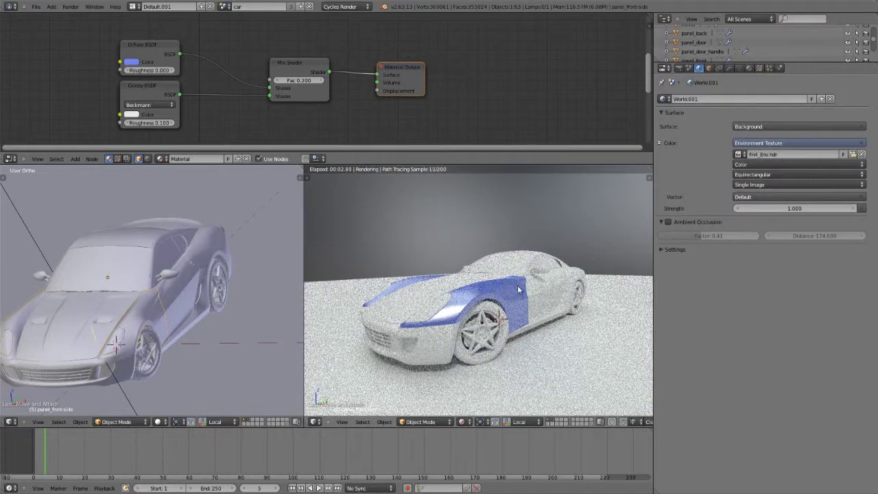
scroll(down, 3)
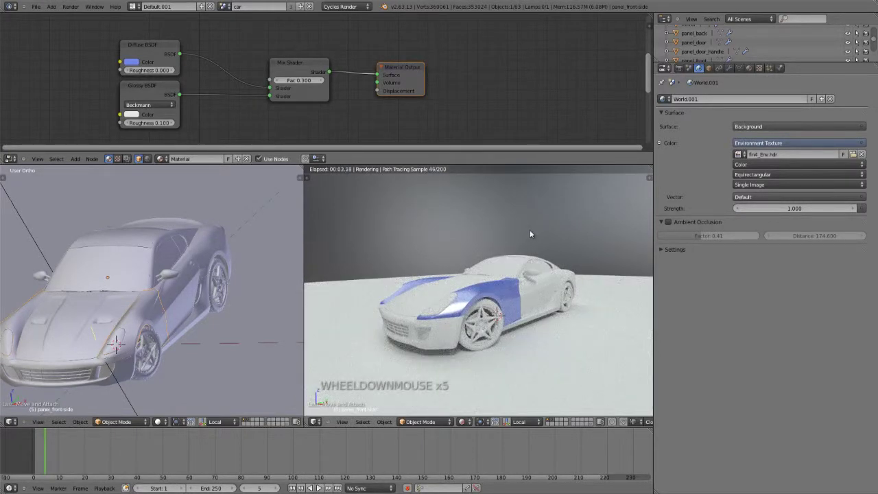
key(KP_5)
scroll(down, 3)
middle_click(519, 307)
scroll(down, 3)
middle_click(478, 308)
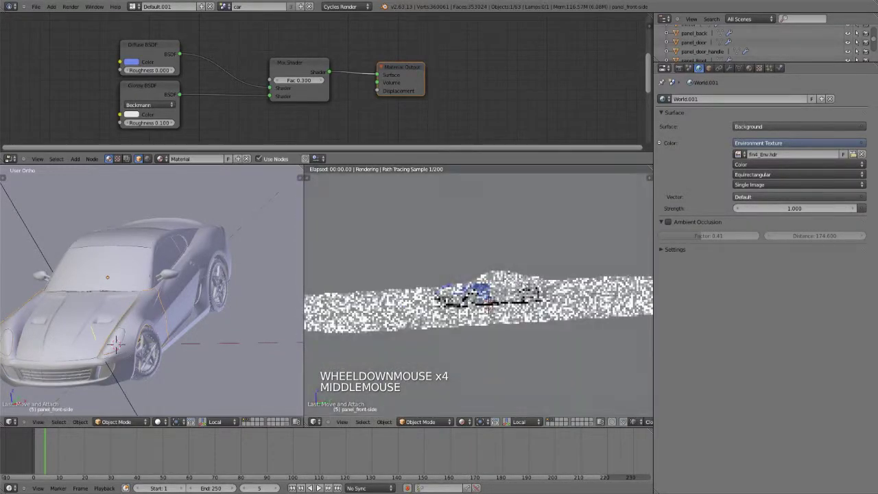
key(KP_5)
scroll(up, 3)
scroll(up, 3)
middle_click(576, 238)
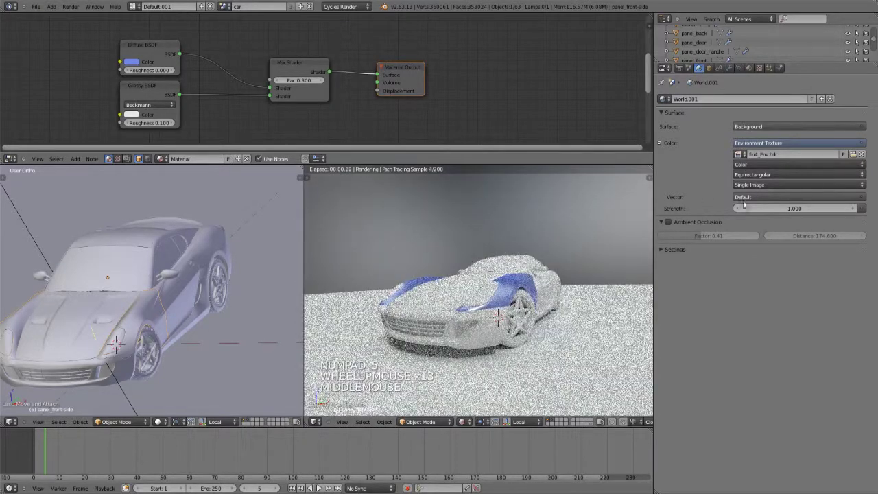
Keep Equirectangular projection for the HDR and raise environment Strength to 1.3.
click(759, 179)
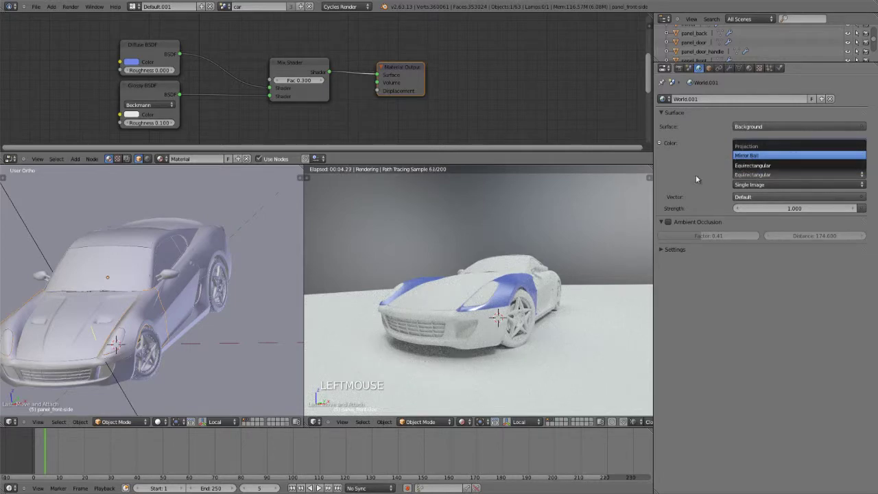
click(826, 209)
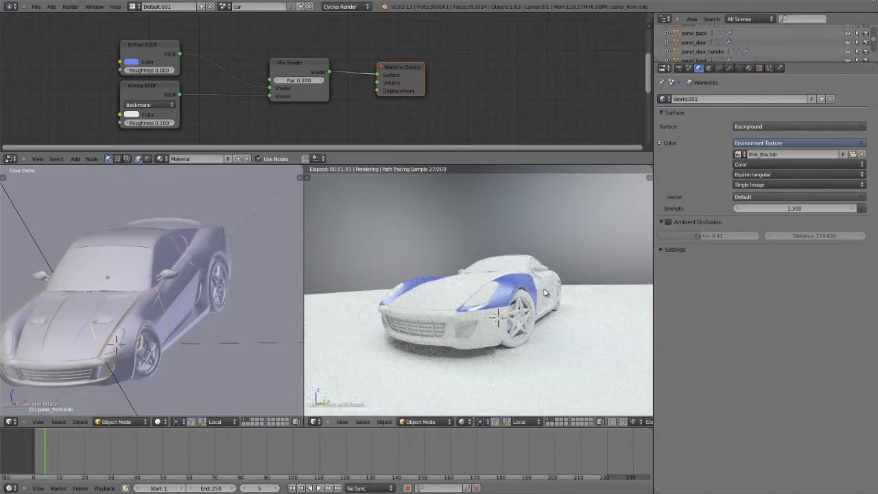
Collapse the Dimensions panel in the render settings.
scroll(up, 3)
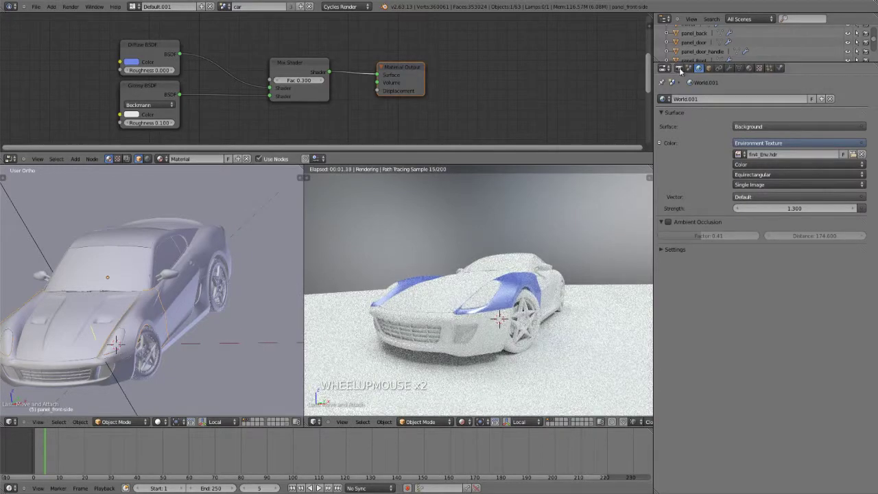
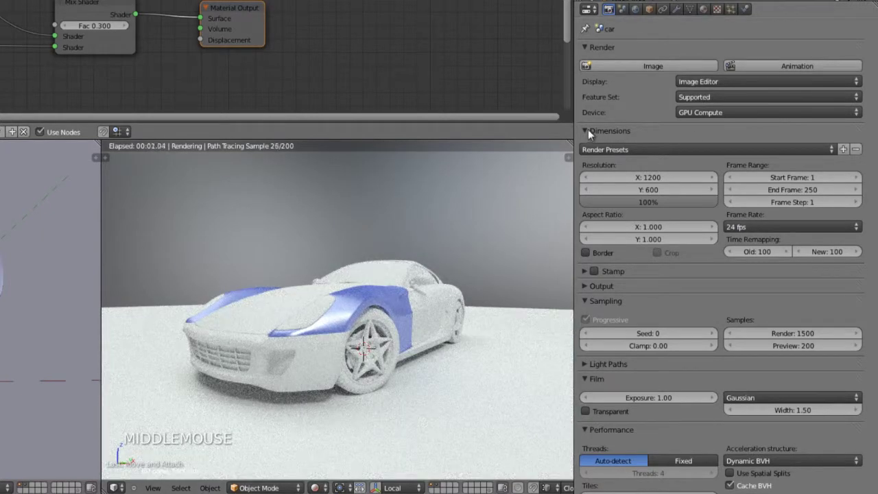
click(597, 153)
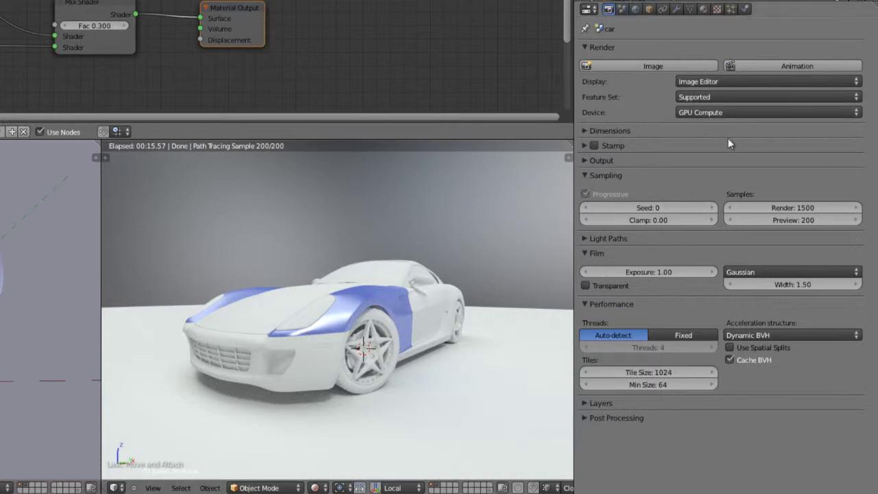
key(z)
scroll(down, 3)
scroll(up, 3)
Try Device CPU and non-progressive sampling, then settle on GPU Compute with progressive sampling on.
click(708, 107)
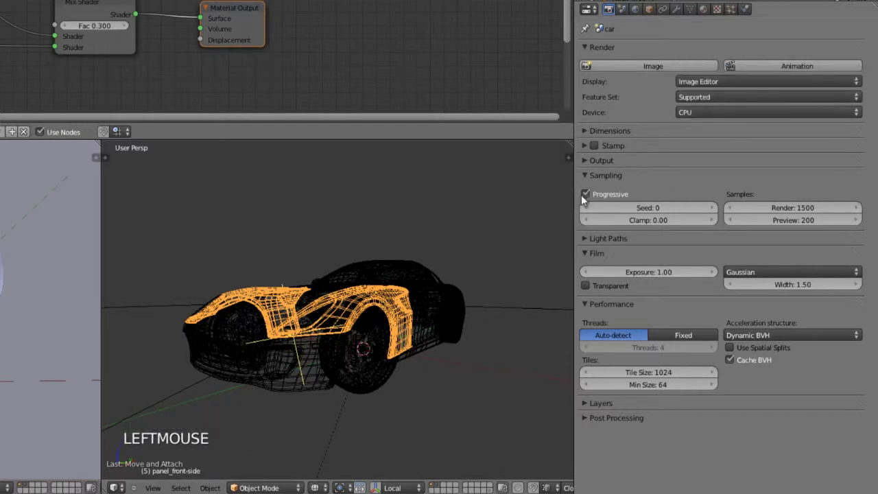
click(592, 201)
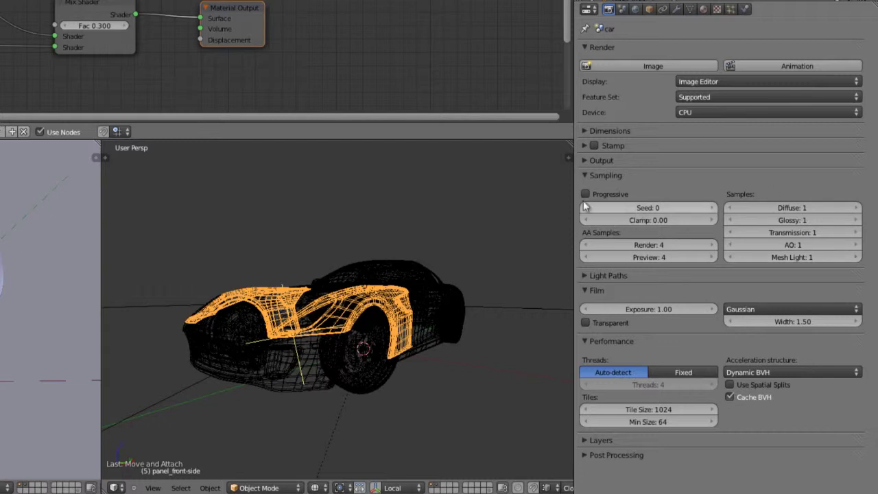
click(547, 203)
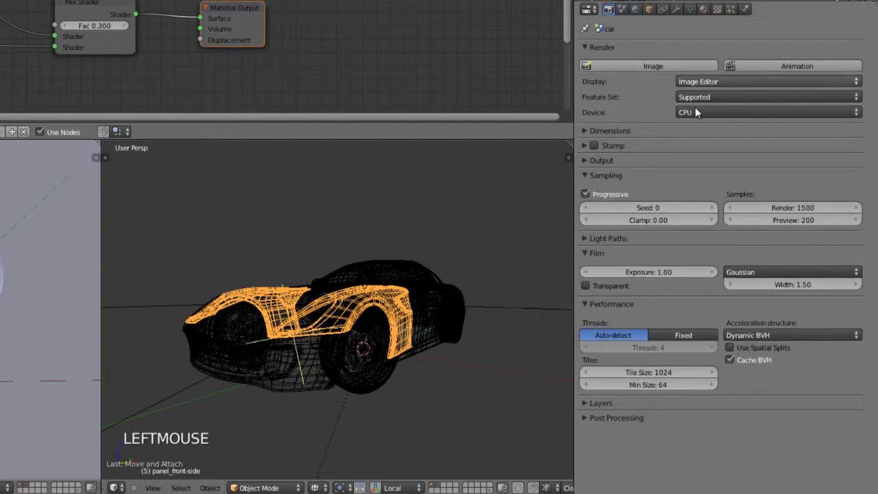
click(700, 116)
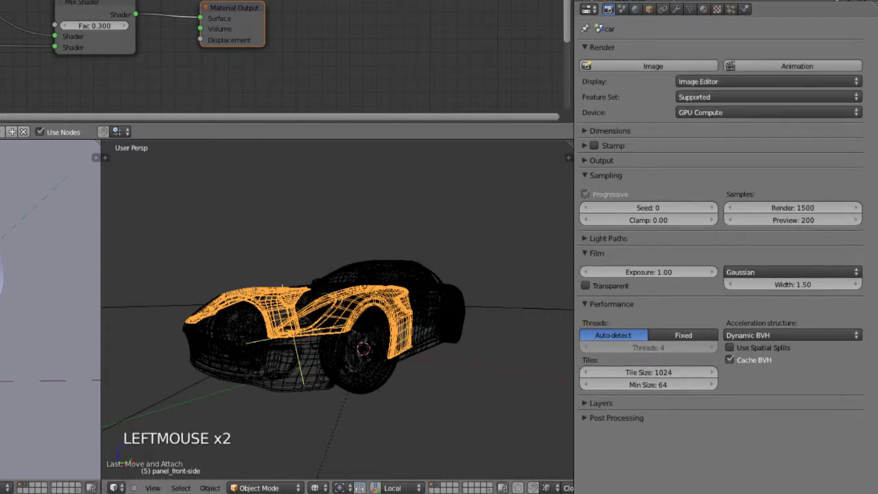
click(330, 476)
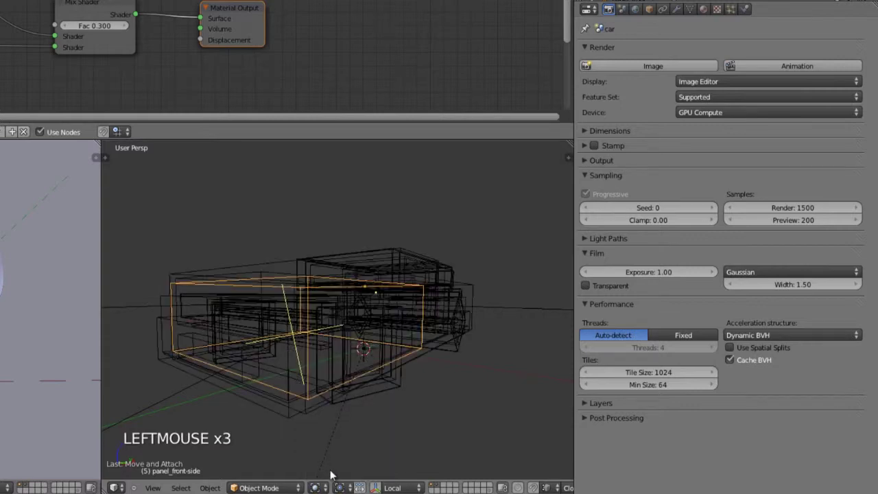
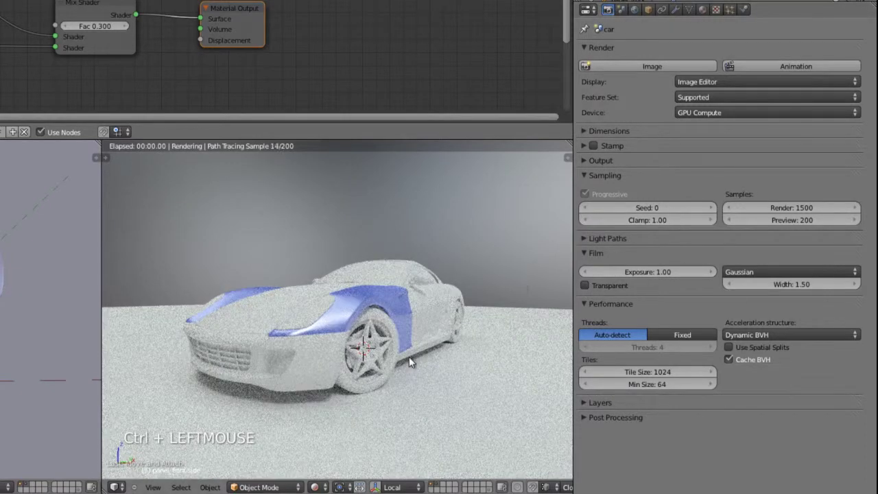
Navigate the viewport while the HDR-lit car preview finishes its 200 samples with Clamp at 1.00.
scroll(down, 3)
scroll(up, 3)
middle_click(359, 336)
scroll(up, 3)
middle_click(402, 355)
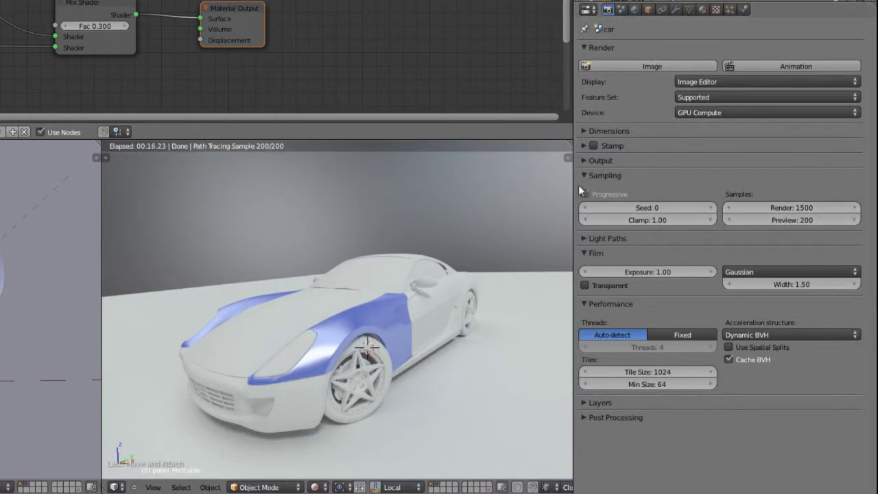
Apply the Limited Global Illumination light path preset (diffuse 1, glossy 4, transmission 8) with No Caustics on.
click(591, 181)
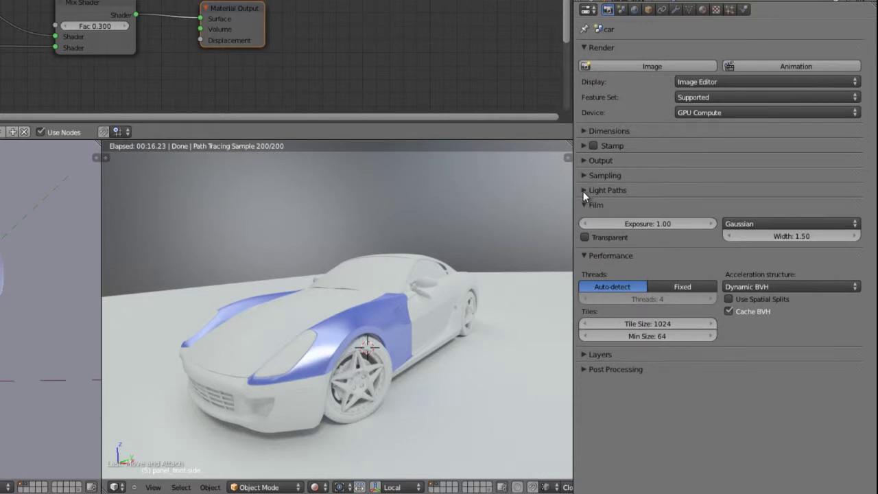
click(586, 199)
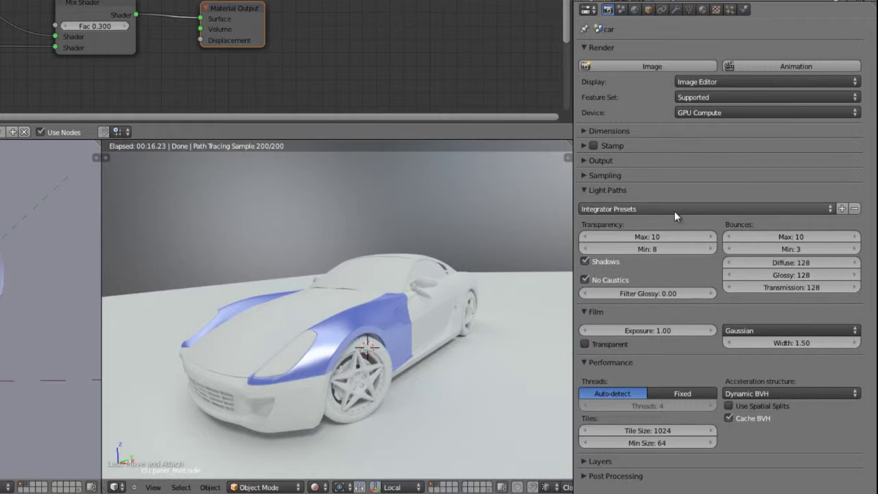
click(680, 219)
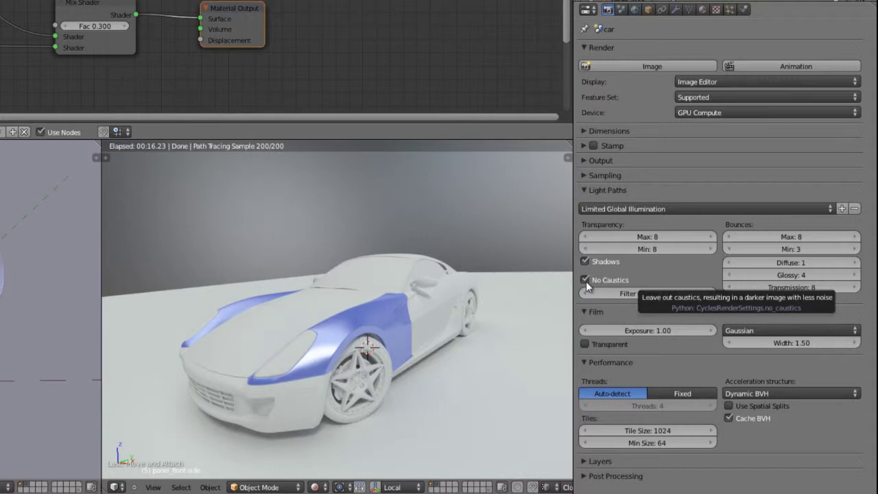
click(590, 285)
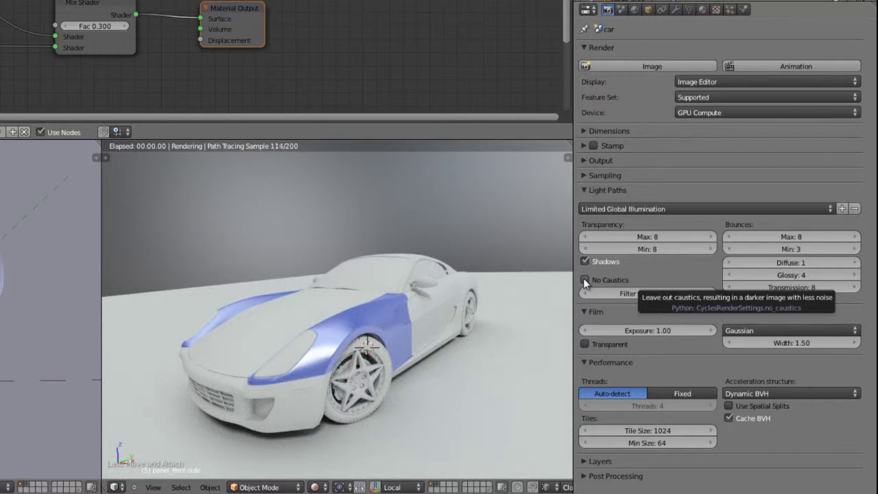
click(589, 285)
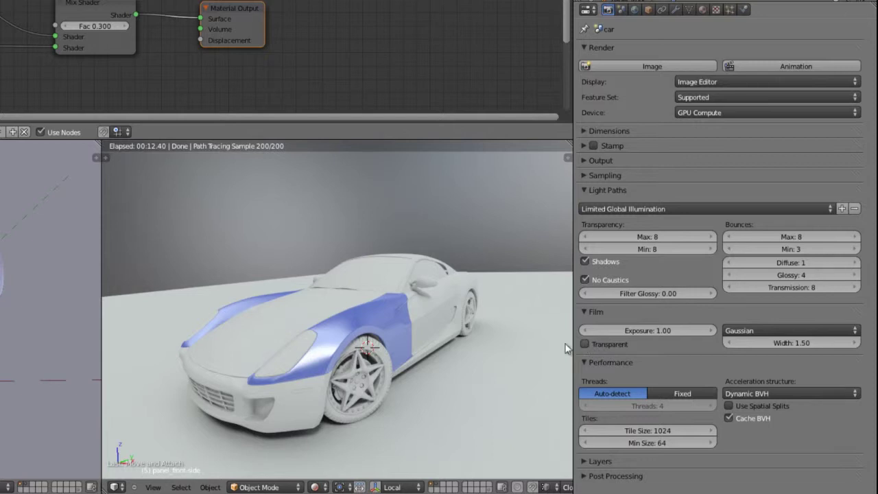
Keep the Gaussian film filter, collapse Film and review Performance (1024 tiles, Dynamic BVH, BVH caching).
click(772, 337)
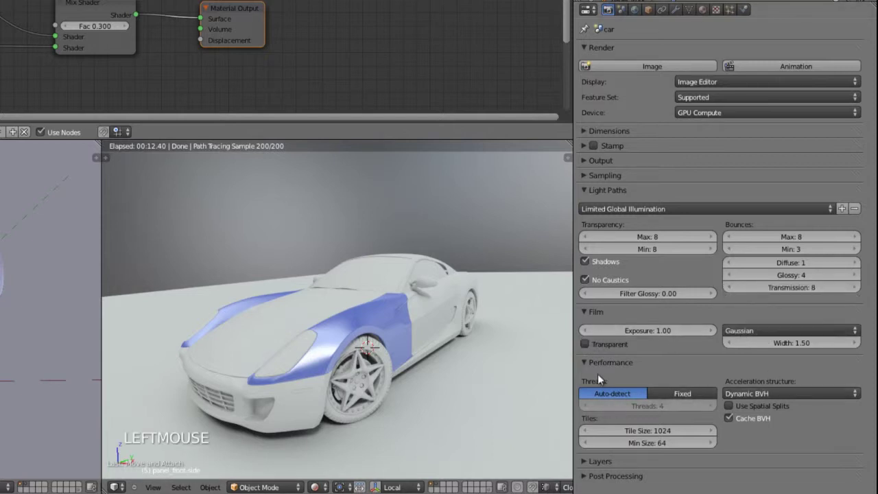
click(593, 322)
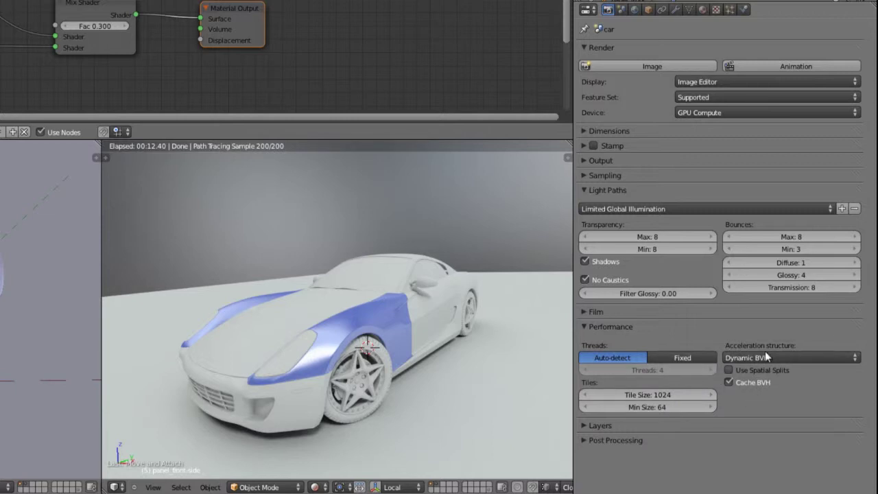
click(826, 357)
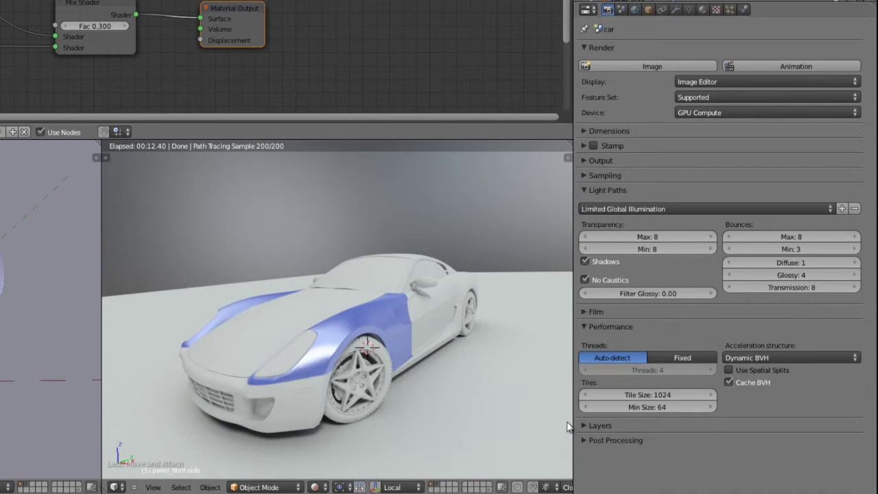
Collapse Performance and expand Layers showing Renderlayer with Combined and Z passes.
click(593, 429)
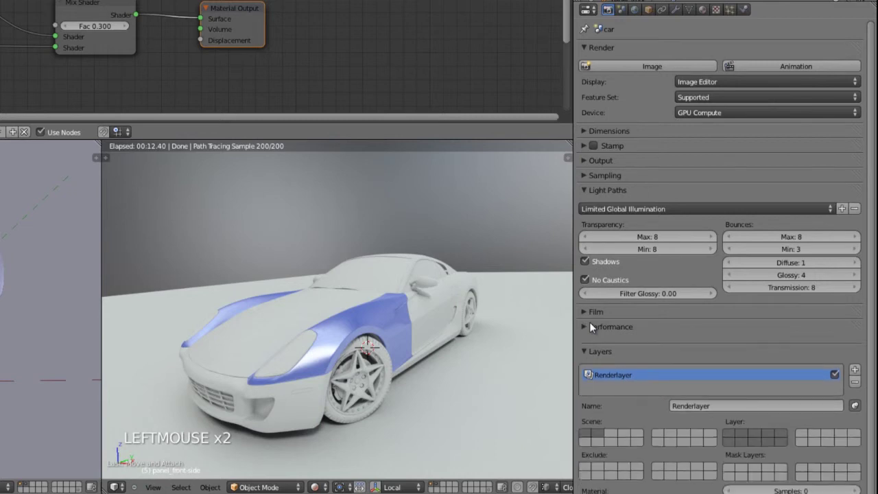
click(655, 408)
scroll(down, 3)
scroll(down, 3)
scroll(down, 3)
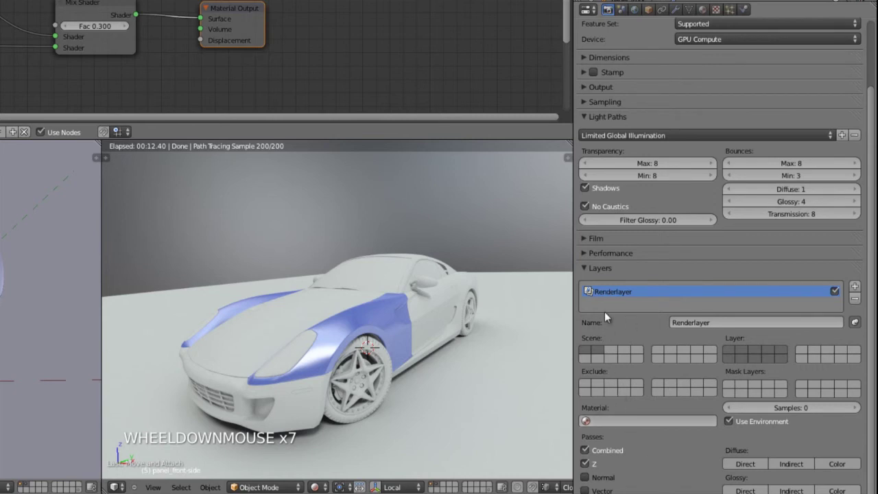